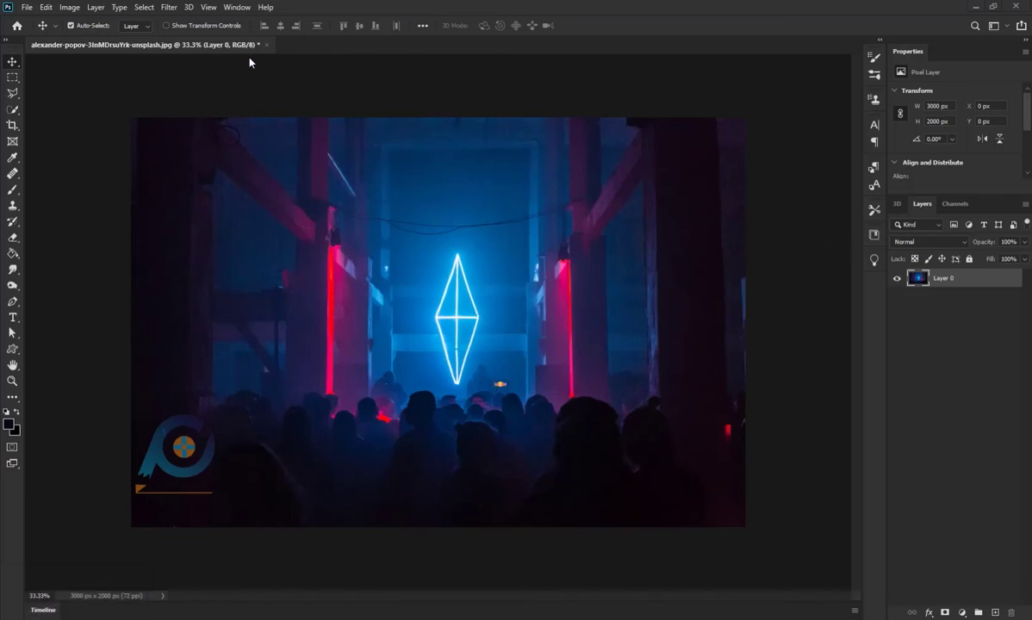
Bring up the layer actions for the concert photo to convert it to a smart object.
{"action": "right_click", "coordinate": [936, 288]}
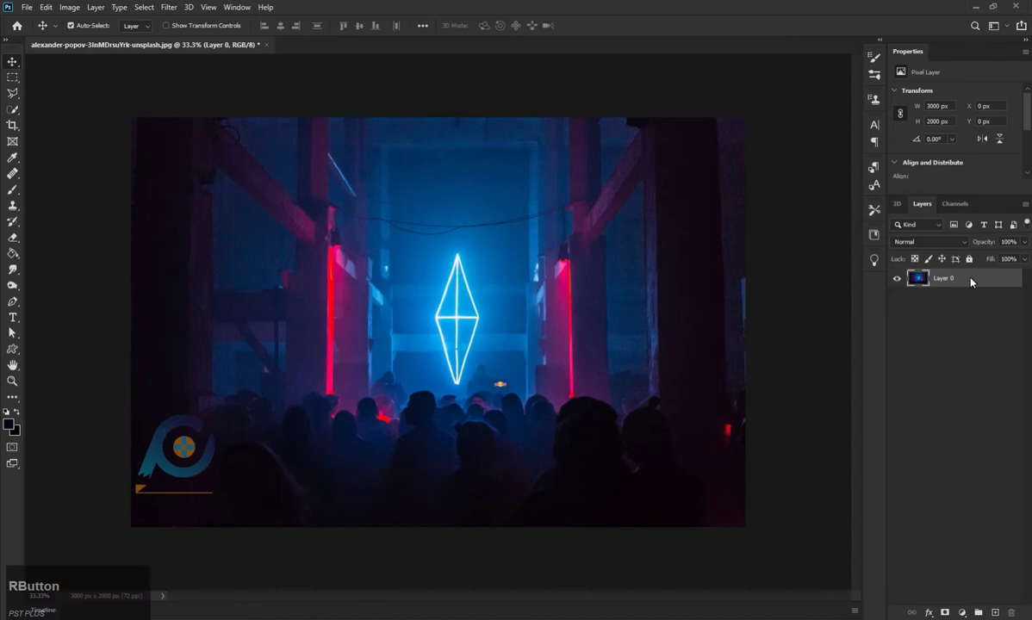
Grade the photo in Camera Raw: Temperature -8, Tint +38, Exposure -0.90, Shadows -22, Whites +33, Blacks -19.
{"action": "left_click", "coordinate": [891, 277]}
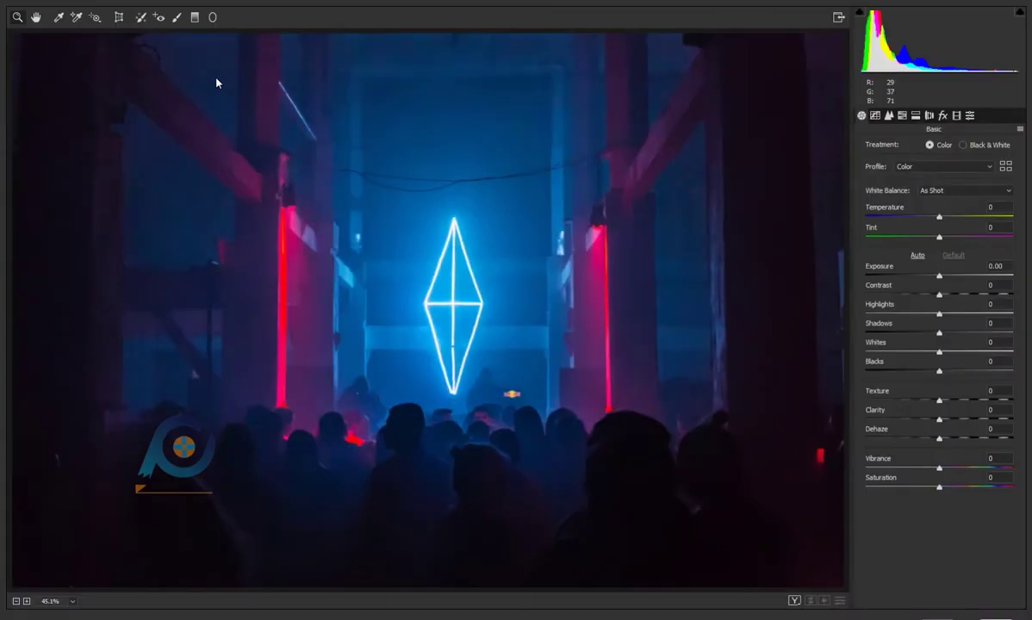
{"action": "left_click", "coordinate": [943, 221]}
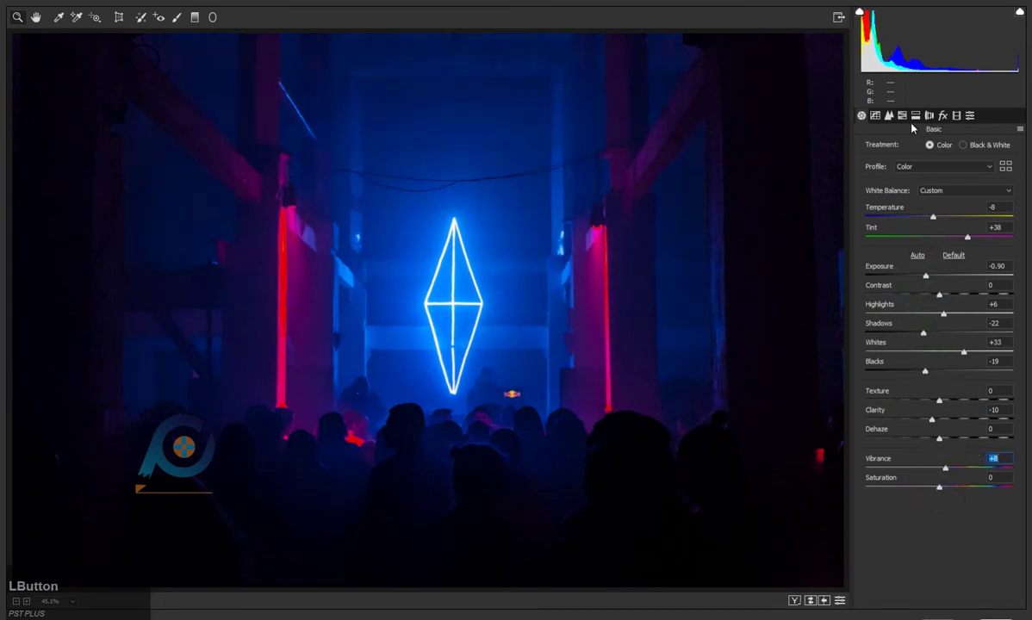
{"action": "left_click", "coordinate": [879, 123]}
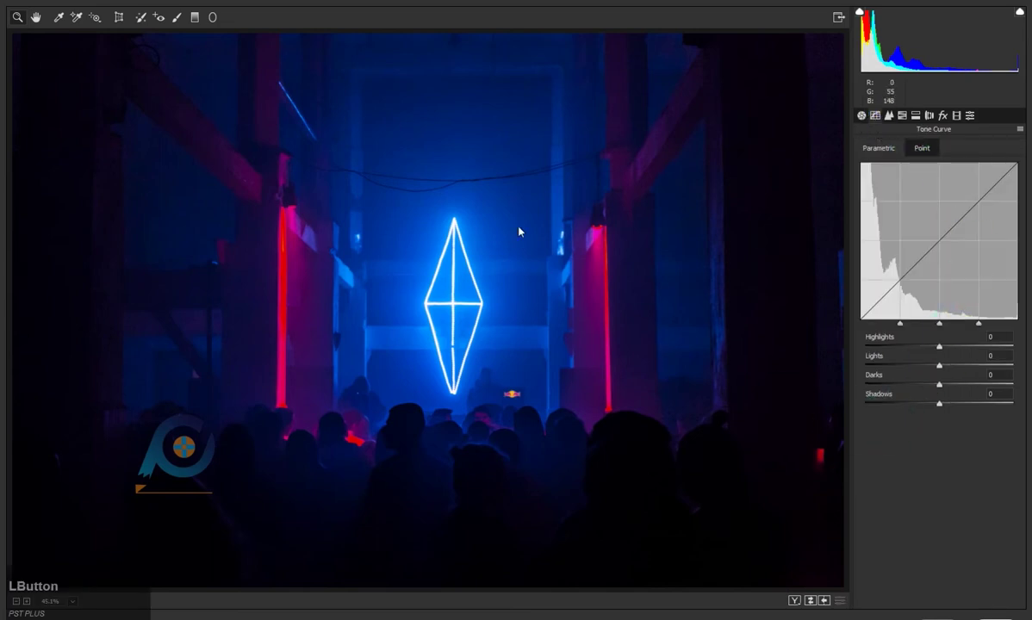
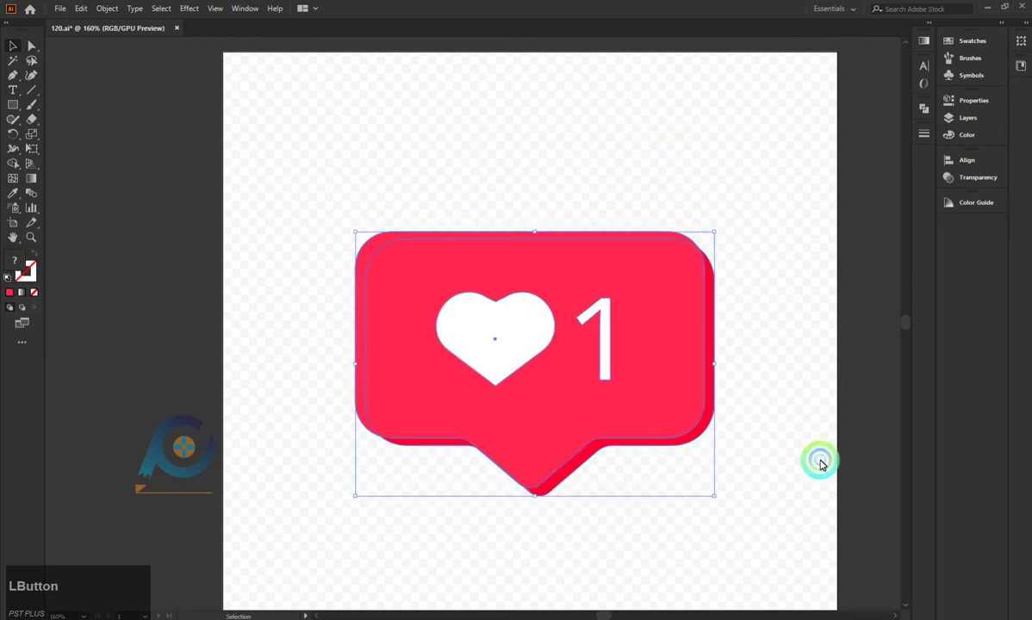
Copy the red heart-and-1 like icon from Illustrator.
{"action": "key", "text": "ctrl+c"}
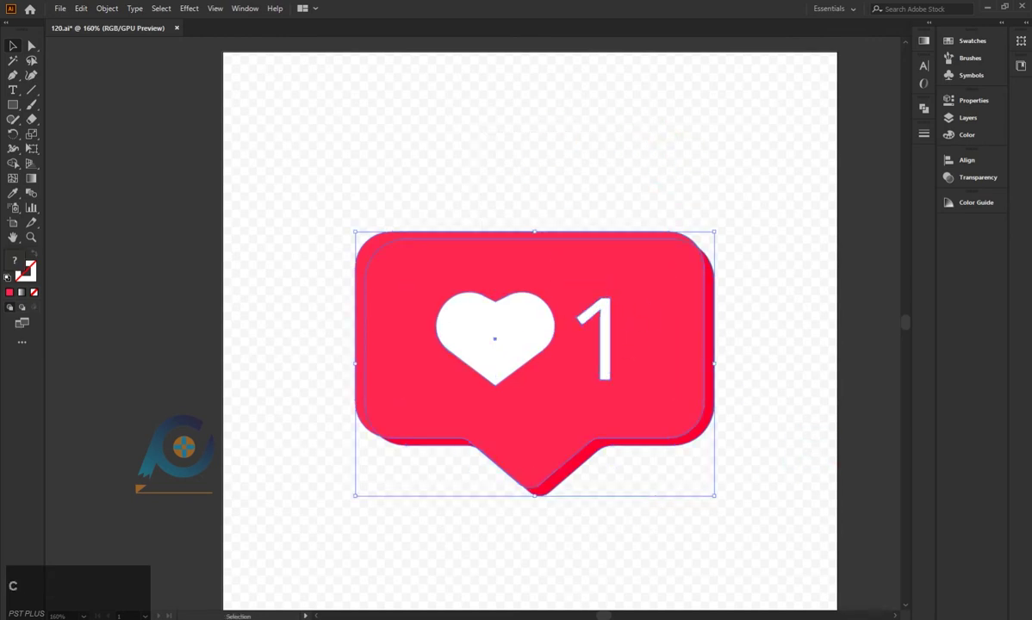
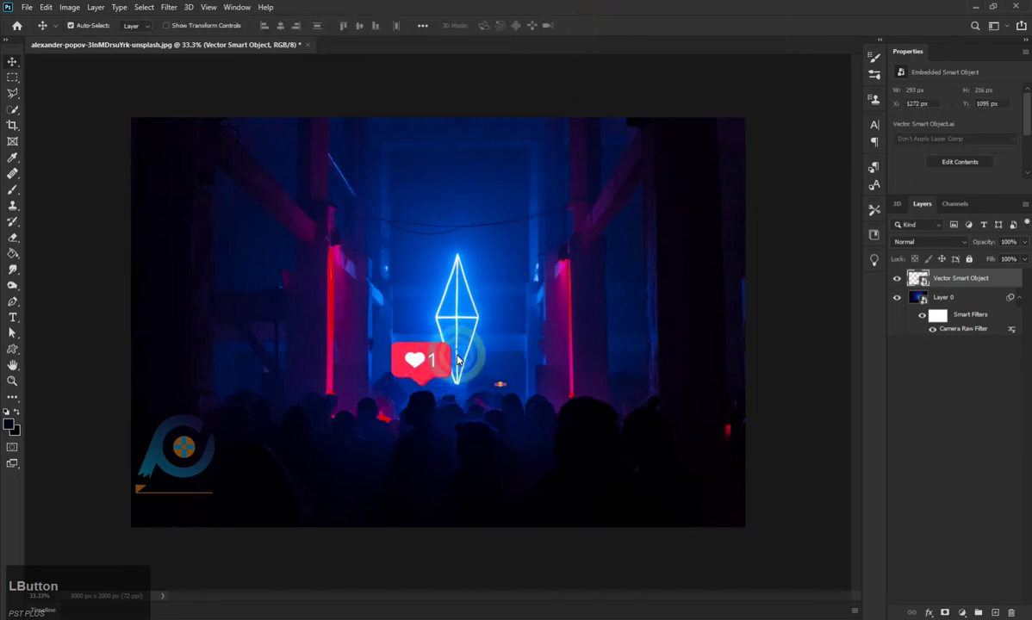
Commit the pasted like icon below the neon diamond and bring up its layer actions.
{"action": "left_click", "coordinate": [459, 389]}
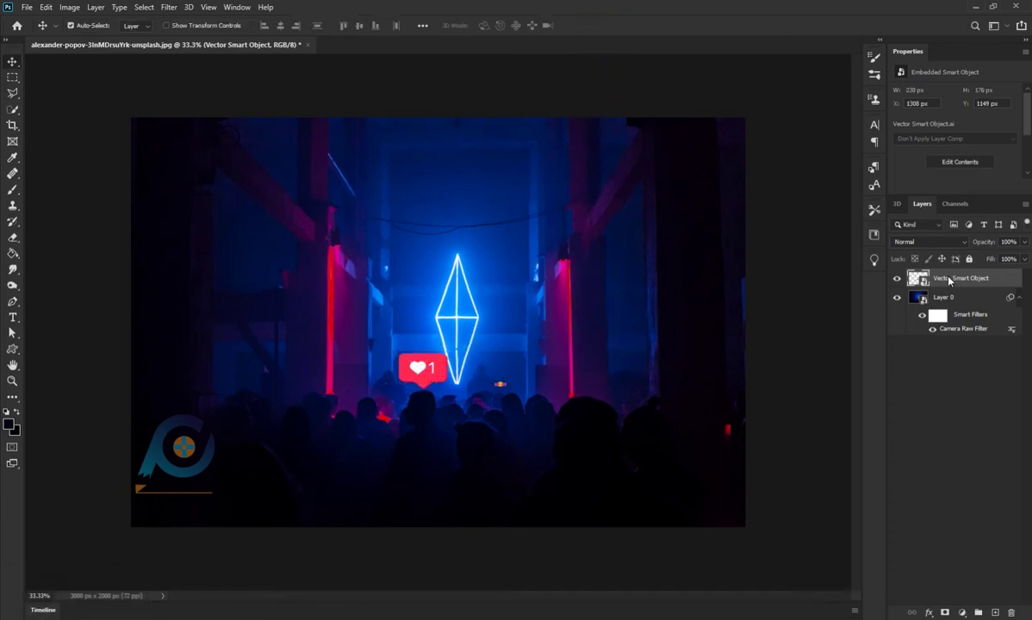
{"action": "right_click", "coordinate": [1000, 287]}
Give the like icon two large red drop shadows, size 250.
{"action": "left_click", "coordinate": [895, 112]}
{"action": "left_click", "coordinate": [603, 371]}
{"action": "scroll", "scroll_direction": "down", "scroll_amount": 3}
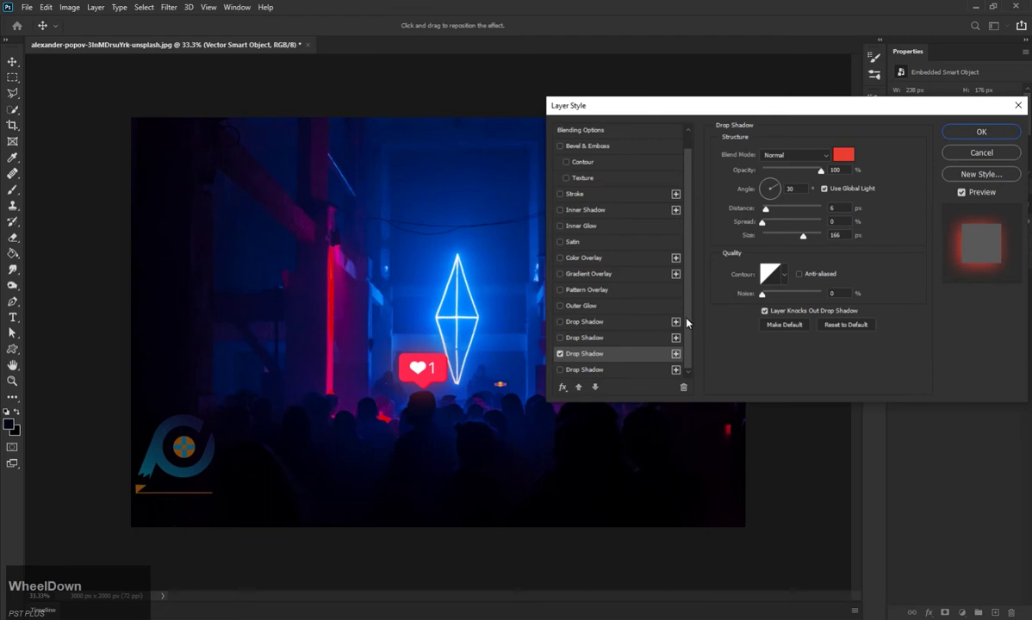
{"action": "left_click", "coordinate": [850, 157]}
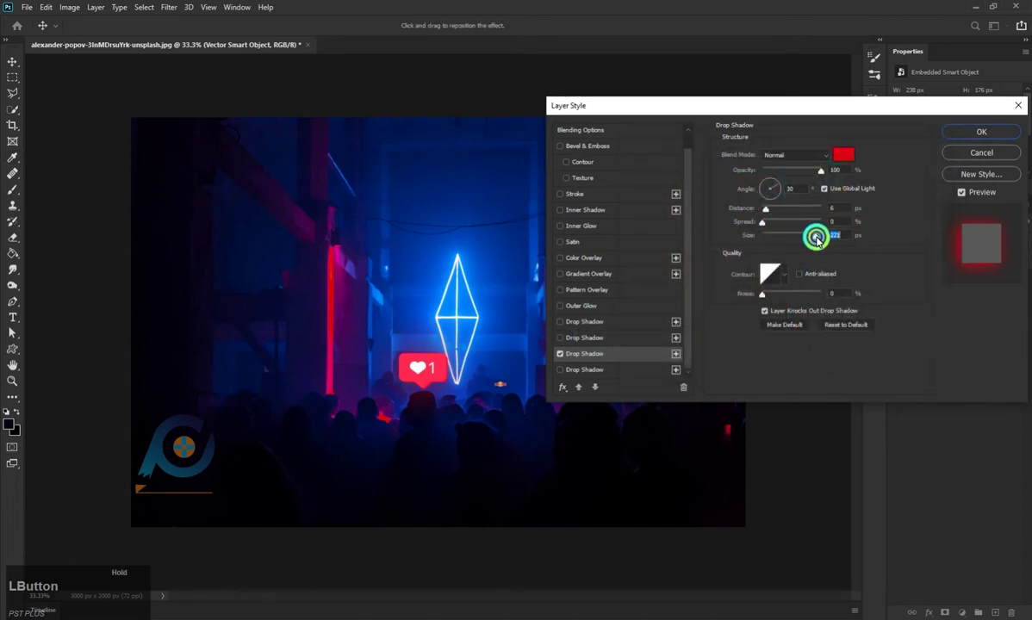
{"action": "scroll", "scroll_direction": "down", "scroll_amount": 3}
{"action": "left_click", "coordinate": [639, 358]}
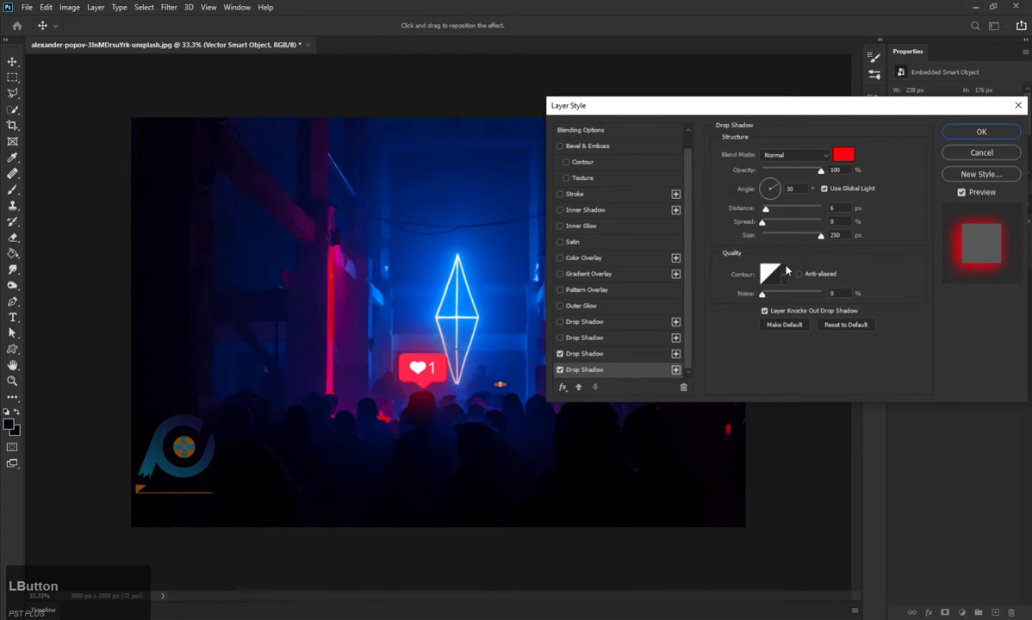
{"action": "scroll", "scroll_direction": "down", "scroll_amount": 3}
Add an inner shadow and a Color Dodge red inner glow to the icon.
{"action": "left_click", "coordinate": [580, 228]}
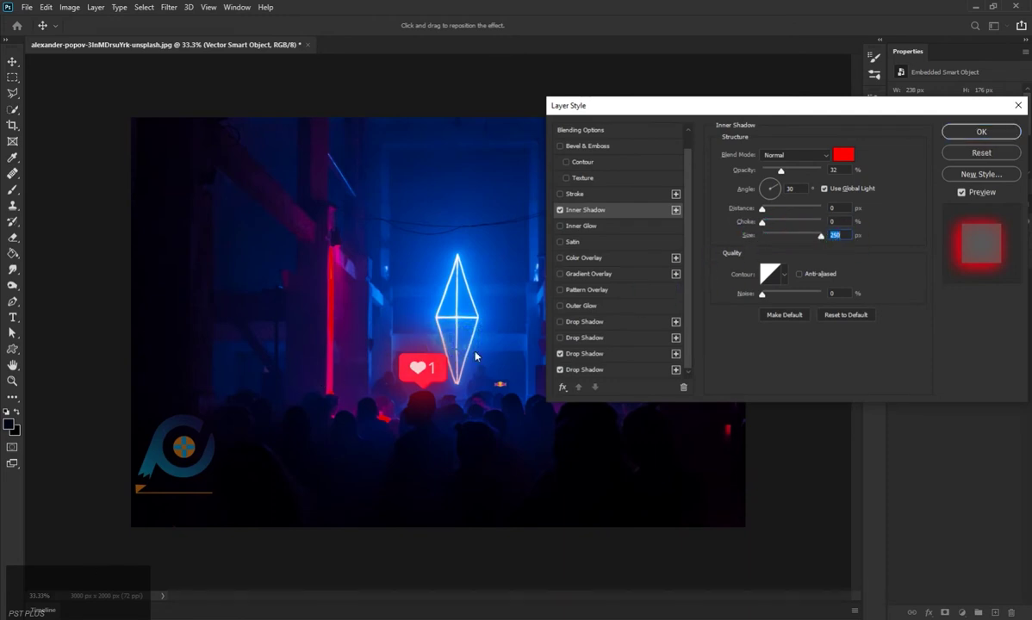
{"action": "left_click", "coordinate": [785, 174]}
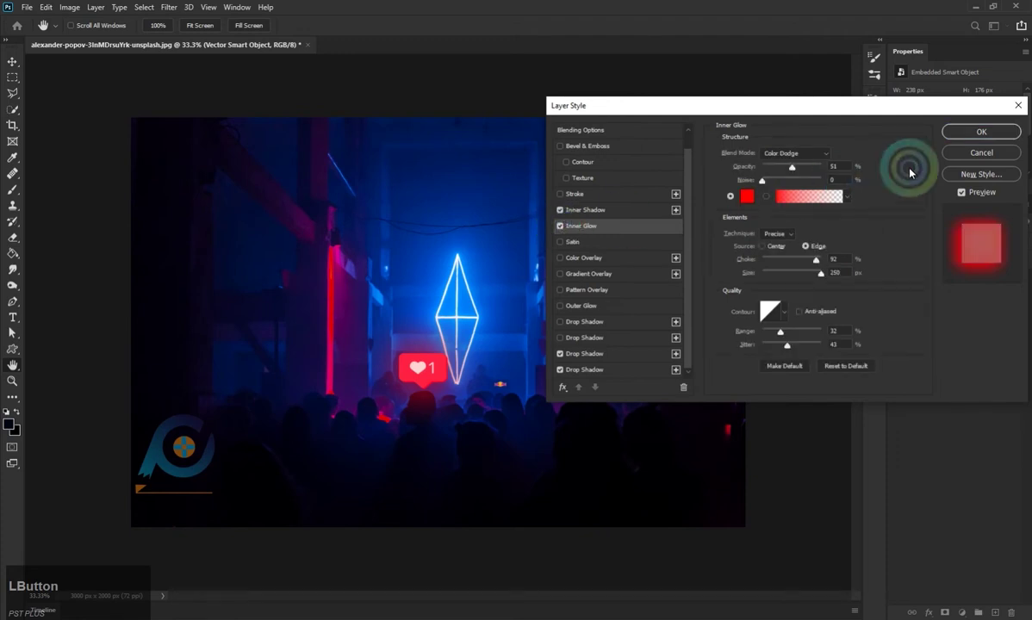
{"action": "scroll", "scroll_direction": "up", "scroll_amount": 3}
{"action": "scroll", "scroll_direction": "down", "scroll_amount": 3}
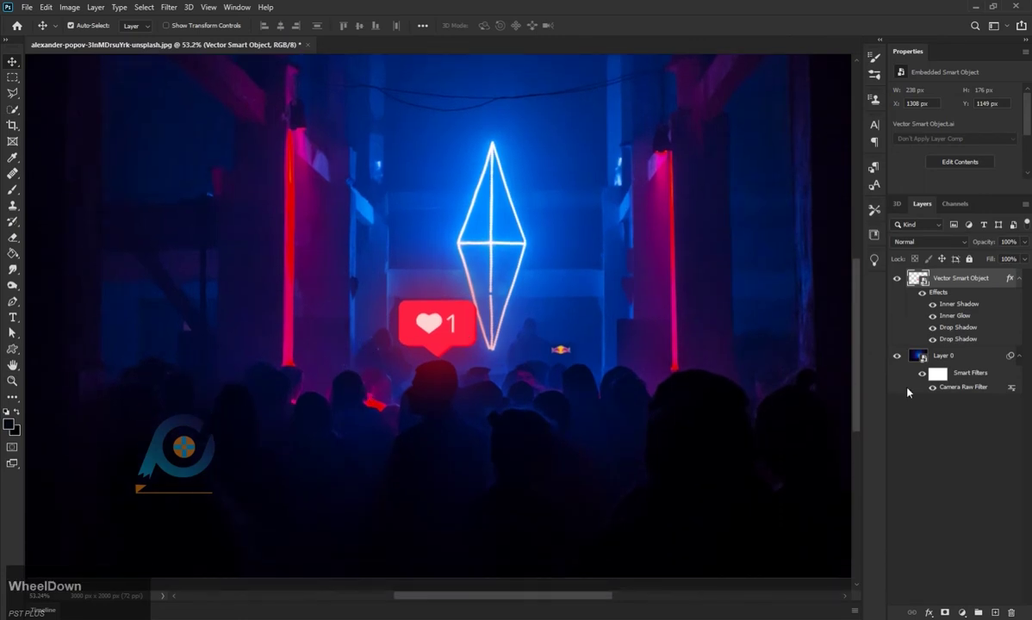
Strengthen the second drop shadow, blend it as Color Dodge and colour it pinkish red.
{"action": "left_click", "coordinate": [965, 281]}
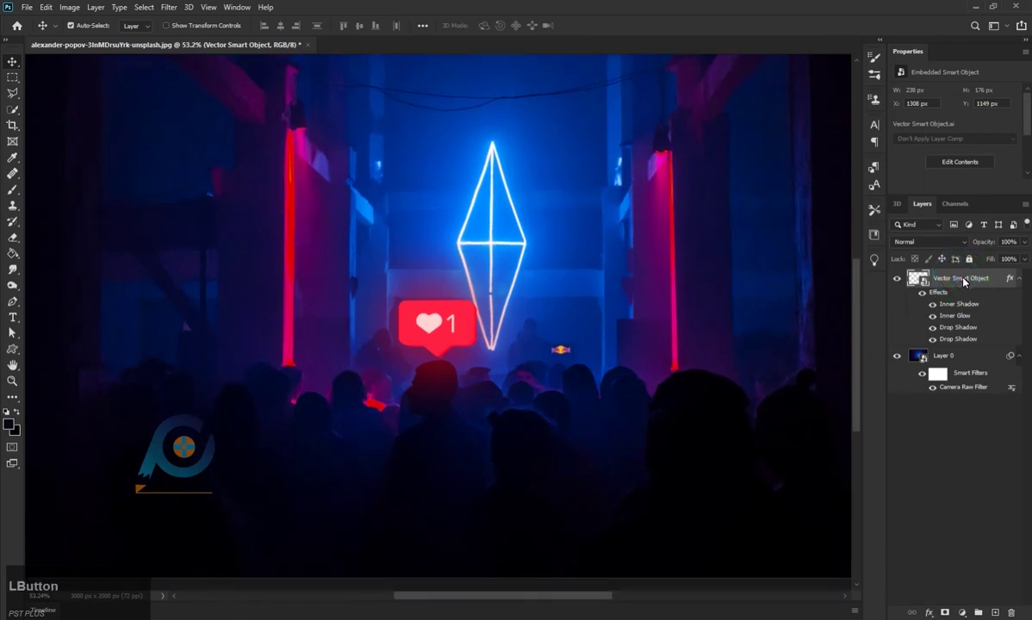
{"action": "right_click", "coordinate": [986, 285]}
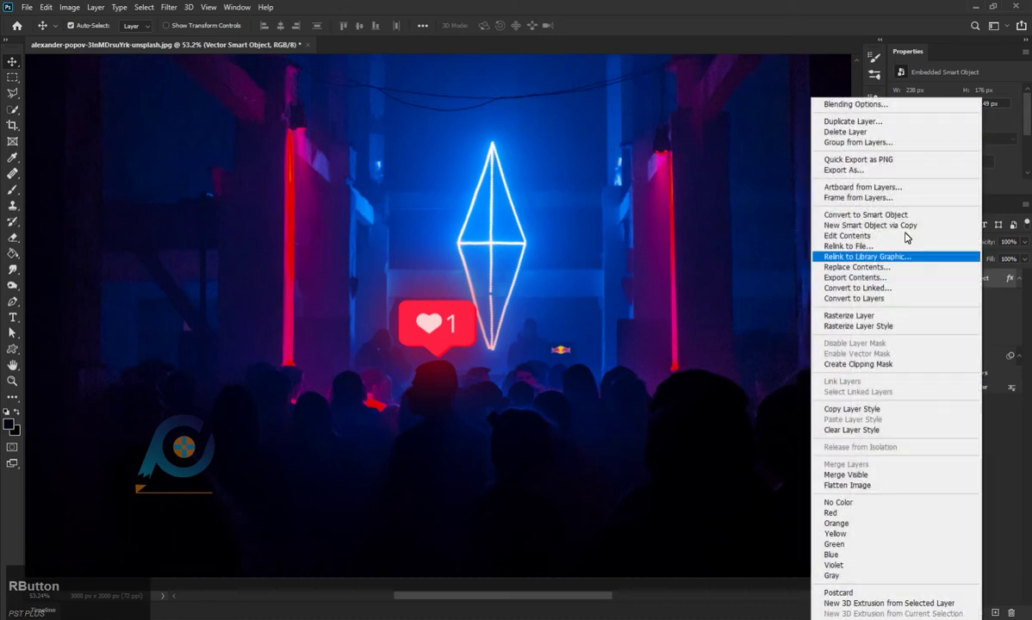
{"action": "left_click", "coordinate": [863, 109]}
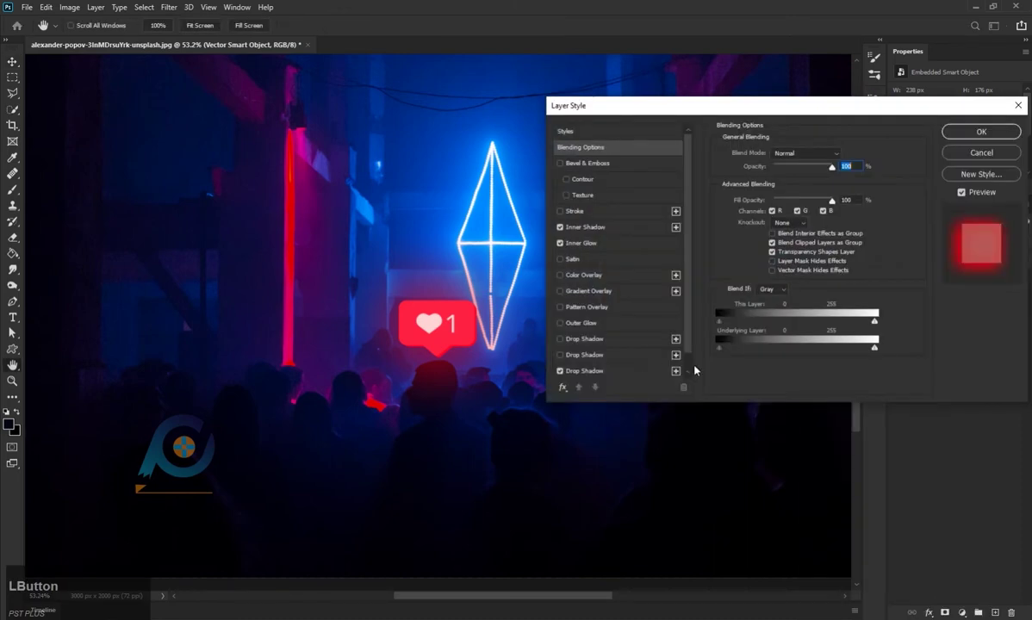
{"action": "scroll", "scroll_direction": "down", "scroll_amount": 3}
{"action": "left_click", "coordinate": [600, 335]}
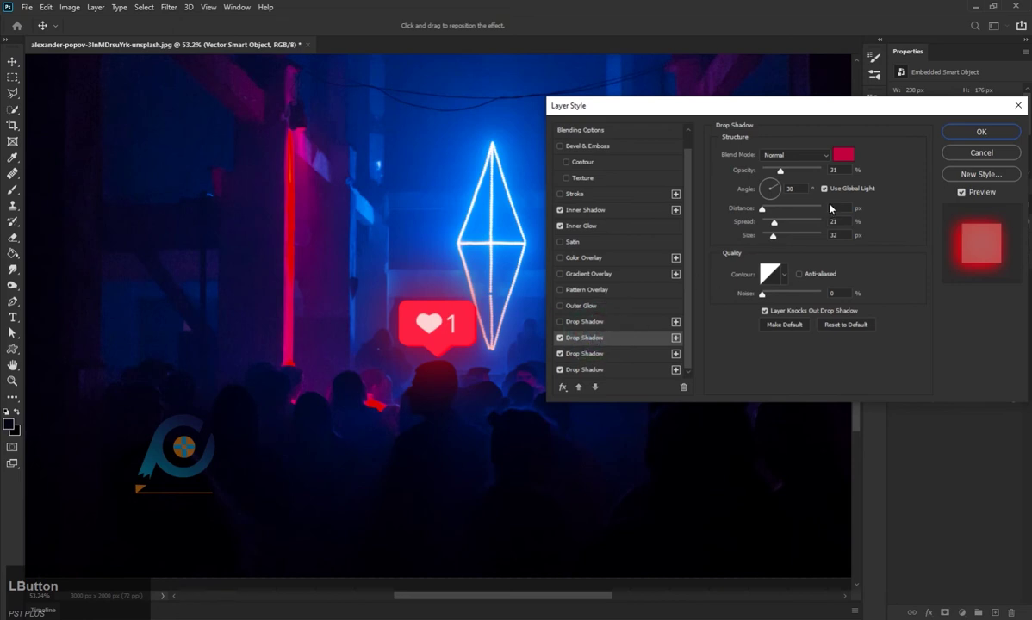
{"action": "left_click", "coordinate": [790, 173]}
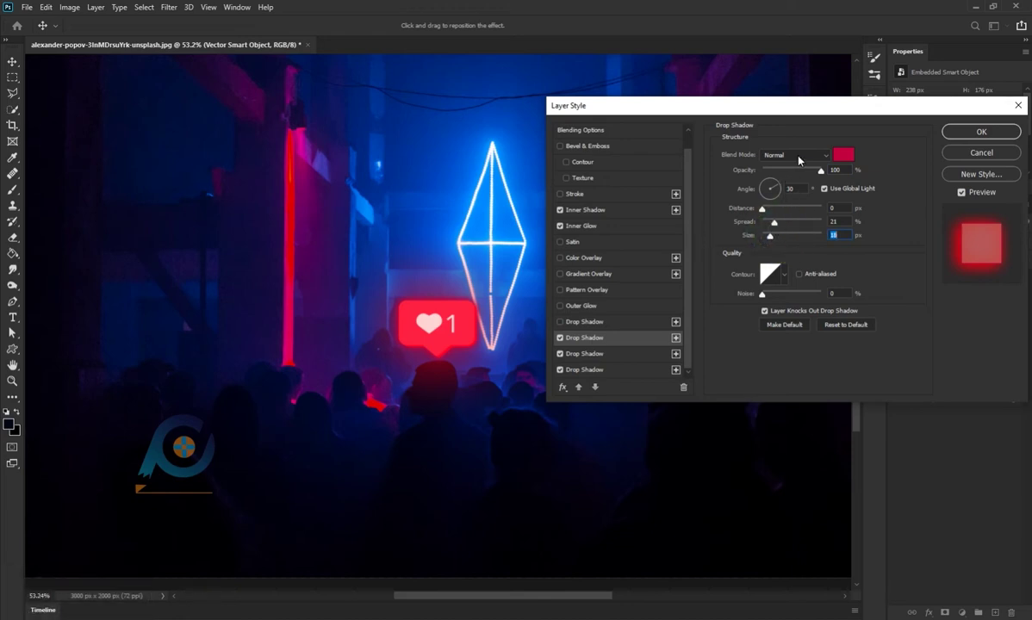
{"action": "left_click", "coordinate": [805, 157]}
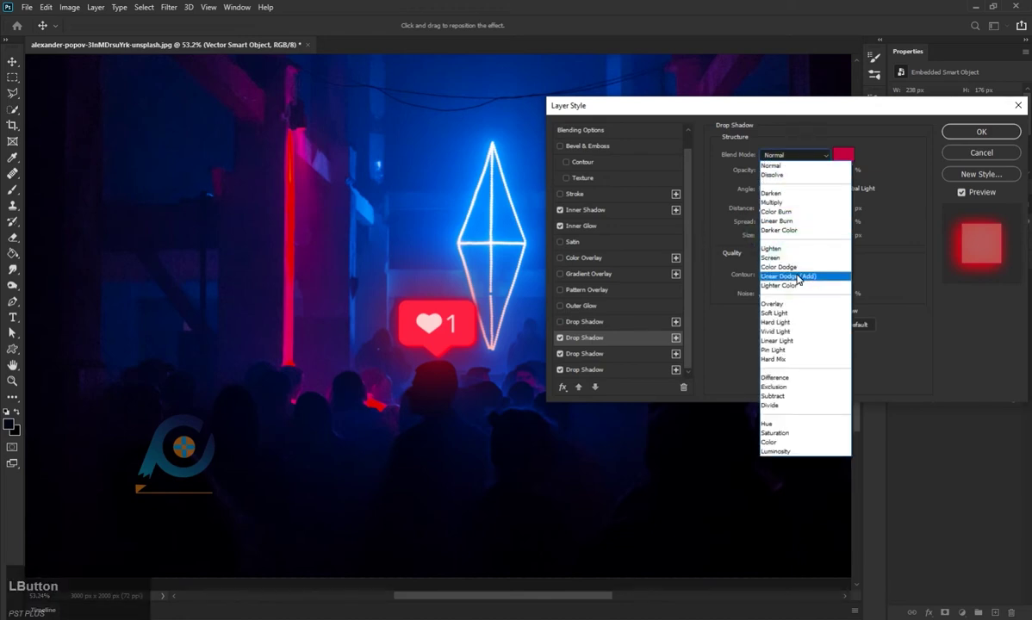
{"action": "left_click", "coordinate": [801, 272]}
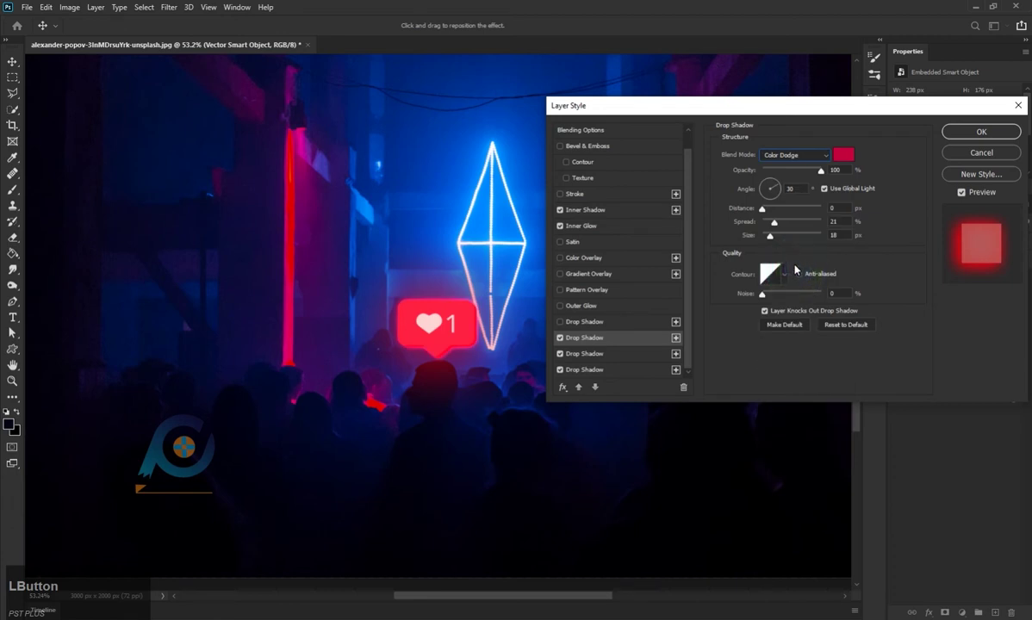
{"action": "left_click", "coordinate": [848, 158]}
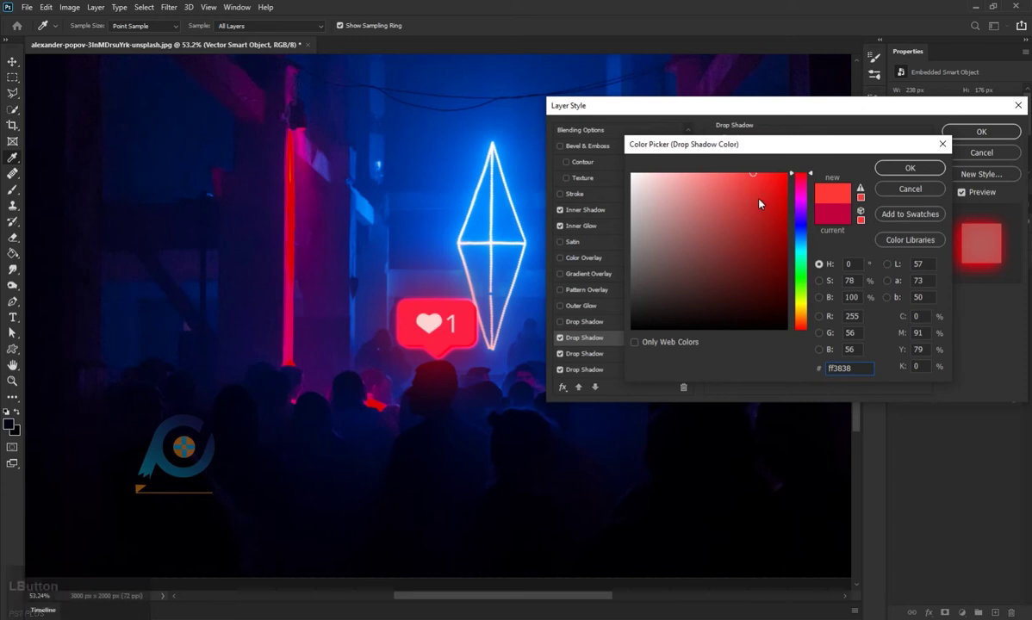
{"action": "left_click", "coordinate": [806, 201]}
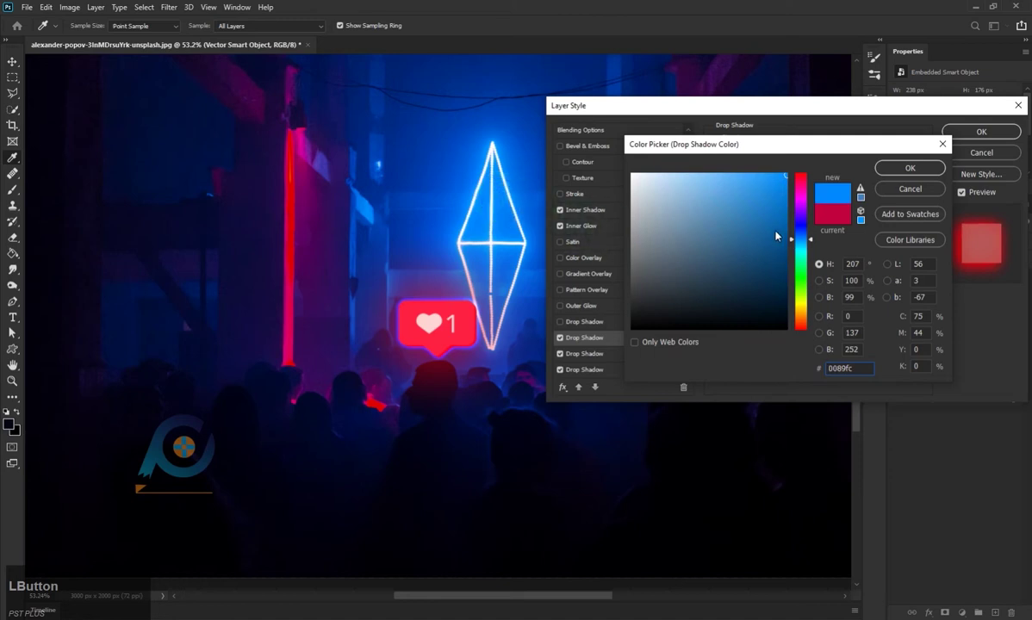
{"action": "left_click", "coordinate": [807, 190]}
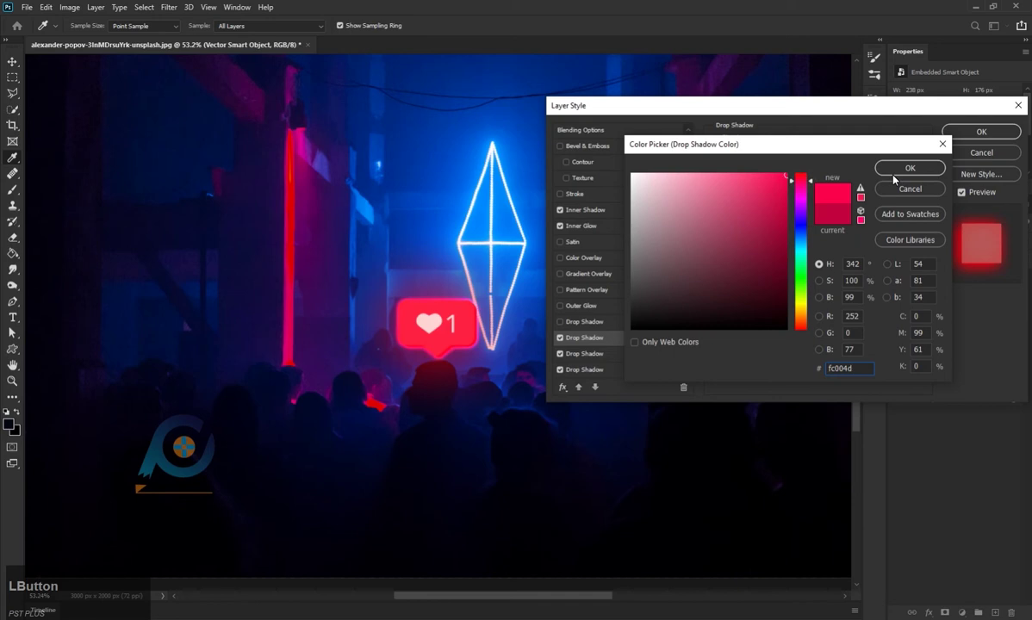
Set the last drop shadow to red, opacity 31%, spread 21%, size 250 px and confirm.
{"action": "scroll", "scroll_direction": "down", "scroll_amount": 3}
{"action": "left_click", "coordinate": [620, 356]}
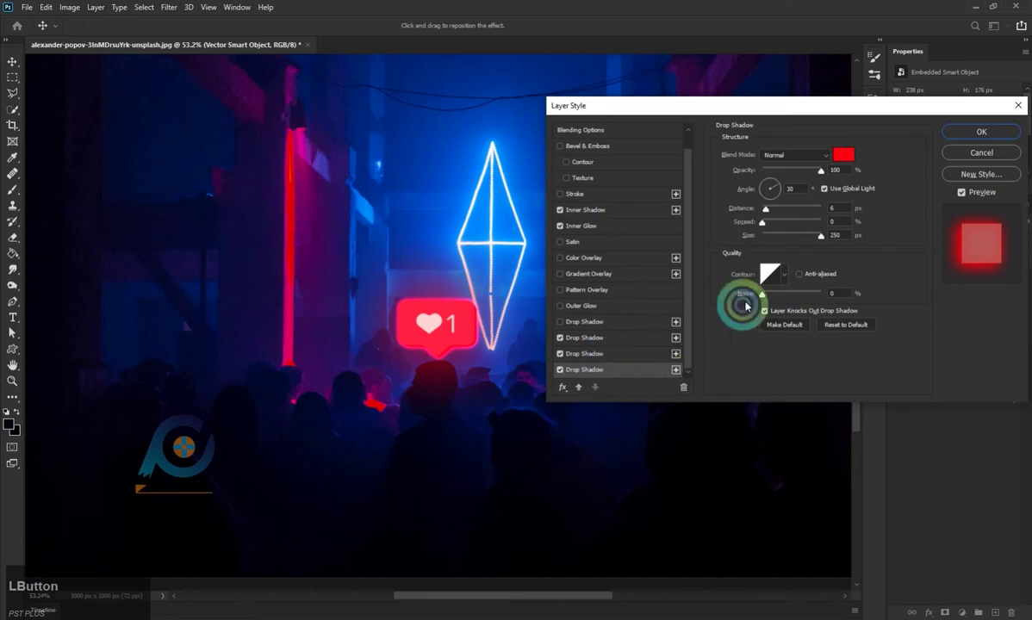
{"action": "scroll", "scroll_direction": "down", "scroll_amount": 3}
{"action": "scroll", "scroll_direction": "up", "scroll_amount": 3}
{"action": "scroll", "scroll_direction": "down", "scroll_amount": 3}
{"action": "left_click", "coordinate": [588, 324]}
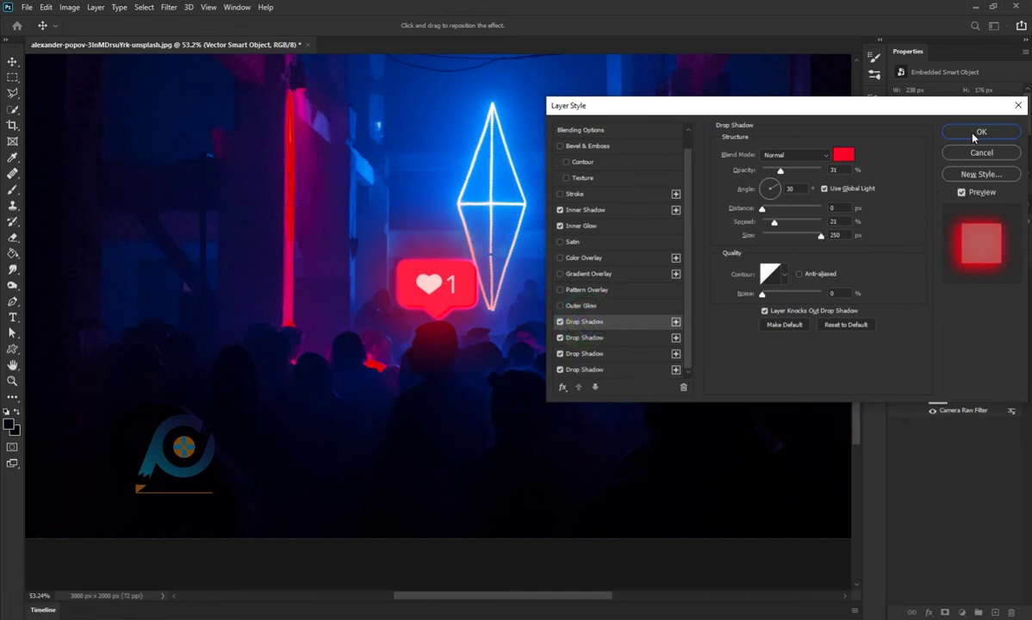
{"action": "left_click", "coordinate": [1015, 134]}
Review the layer stack and reselect the like icon layer.
{"action": "scroll", "scroll_direction": "down", "scroll_amount": 3}
{"action": "scroll", "scroll_direction": "down", "scroll_amount": 3}
{"action": "scroll", "scroll_direction": "up", "scroll_amount": 3}
{"action": "scroll", "scroll_direction": "down", "scroll_amount": 3}
{"action": "scroll", "scroll_direction": "up", "scroll_amount": 3}
{"action": "scroll", "scroll_direction": "up", "scroll_amount": 3}
{"action": "scroll", "scroll_direction": "down", "scroll_amount": 3}
{"action": "left_click", "coordinate": [973, 276]}
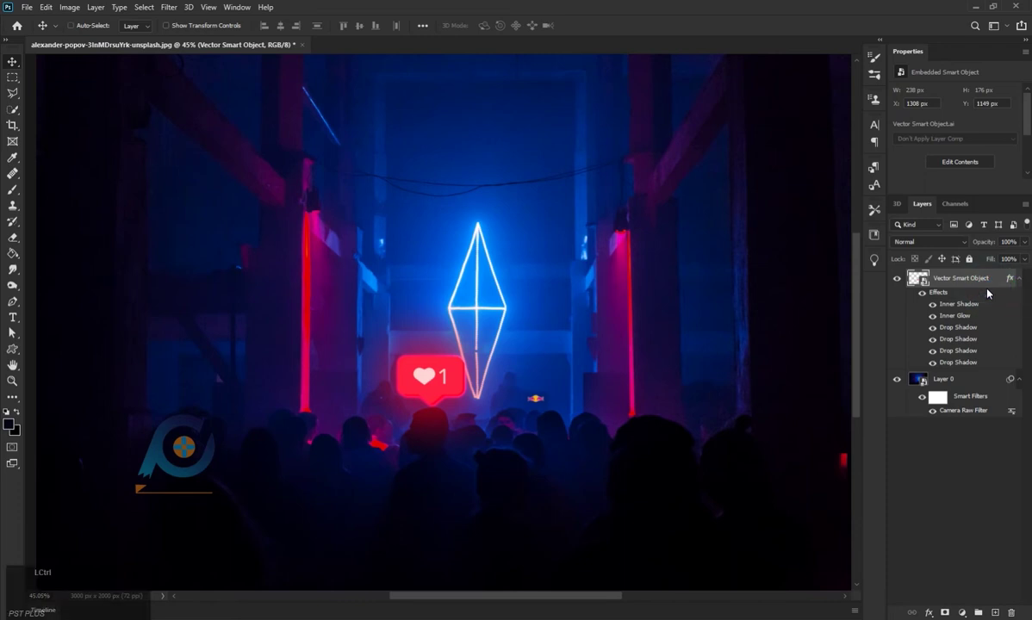
Duplicate and shrink a trial copy of the like icon, then delete it.
{"action": "key", "text": "ctrl+j"}
{"action": "left_click", "coordinate": [435, 385]}
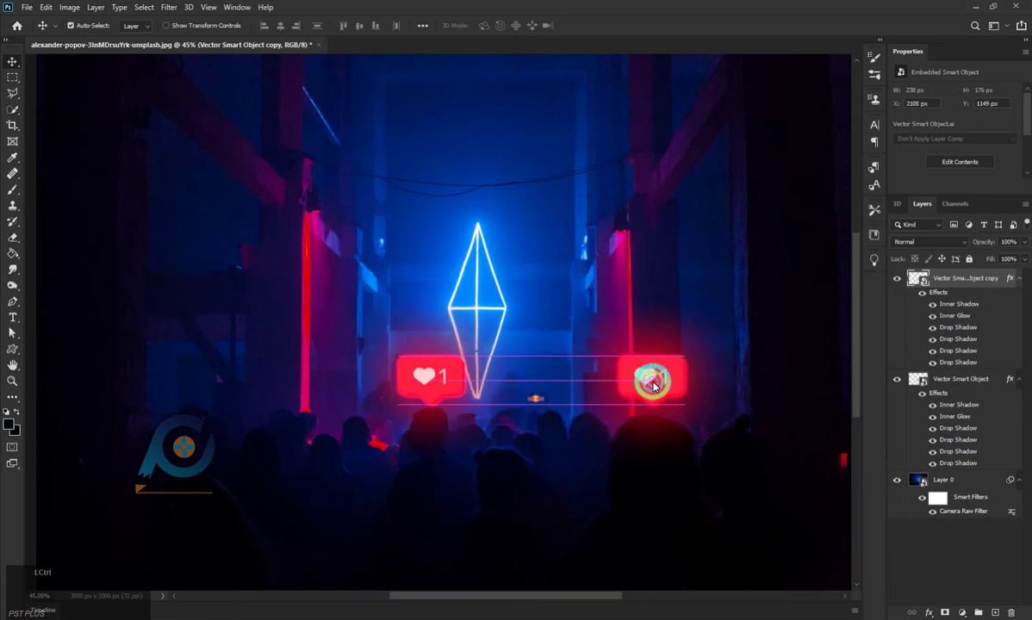
{"action": "key", "text": "ctrl+t"}
{"action": "left_click", "coordinate": [688, 409]}
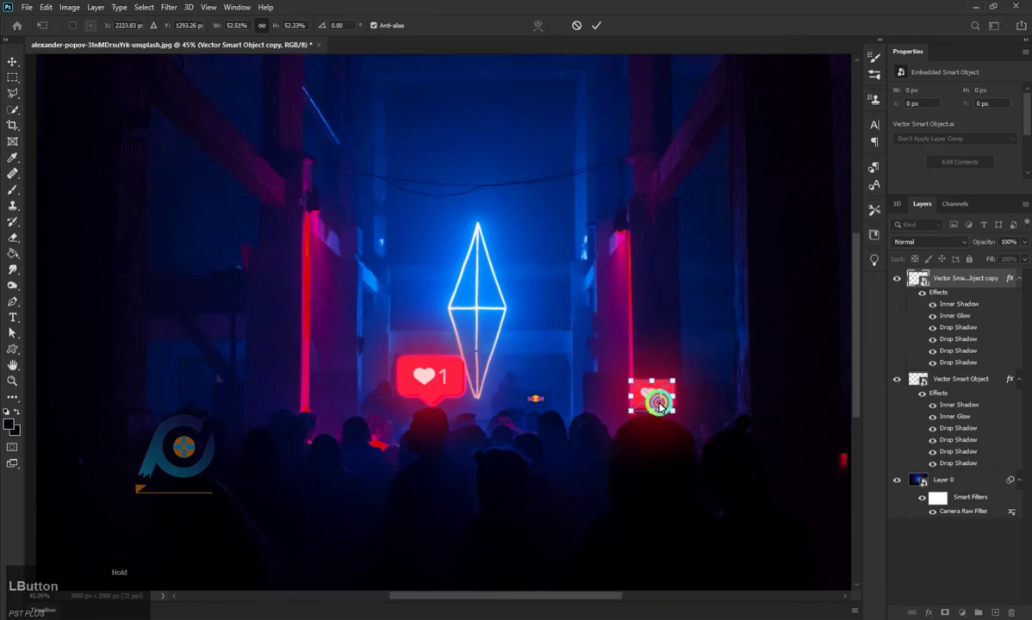
{"action": "key", "text": "BackSpace"}
{"action": "left_click", "coordinate": [647, 393]}
{"action": "key", "text": "BackSpace"}
{"action": "right_click", "coordinate": [969, 286]}
Switch the drop shadows, inner glow and inner shadow to Color Dodge in pink-red fc004d.
{"action": "left_click", "coordinate": [873, 114]}
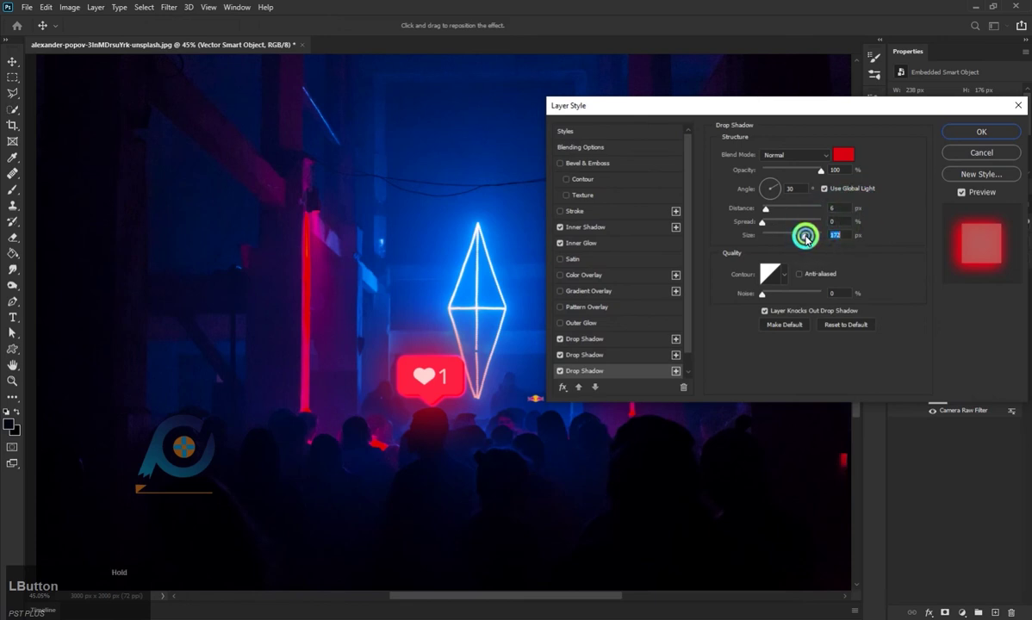
{"action": "scroll", "scroll_direction": "down", "scroll_amount": 3}
{"action": "left_click", "coordinate": [622, 374]}
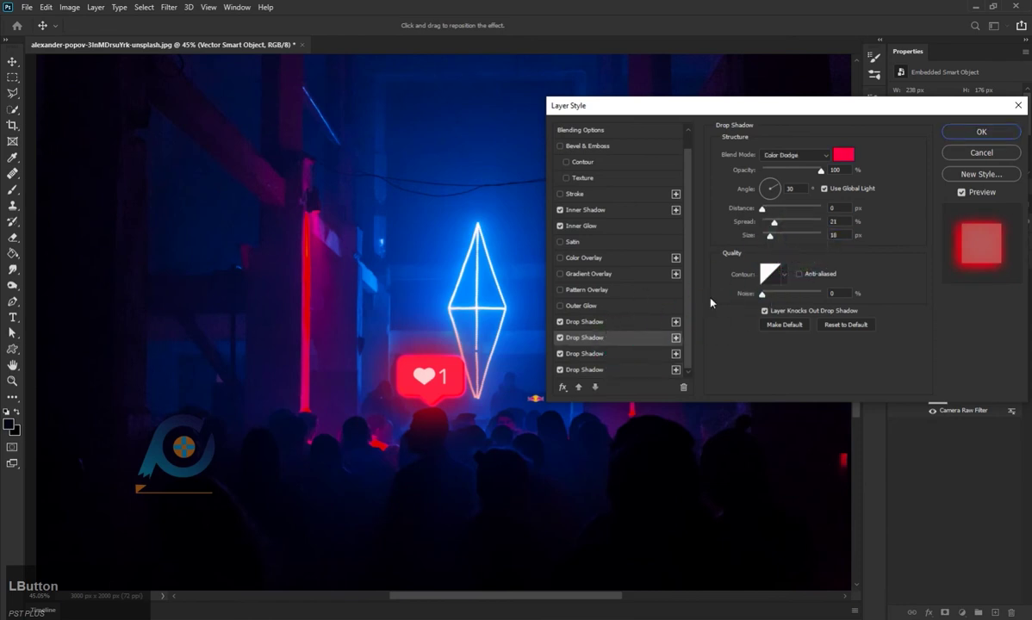
{"action": "left_click", "coordinate": [778, 238]}
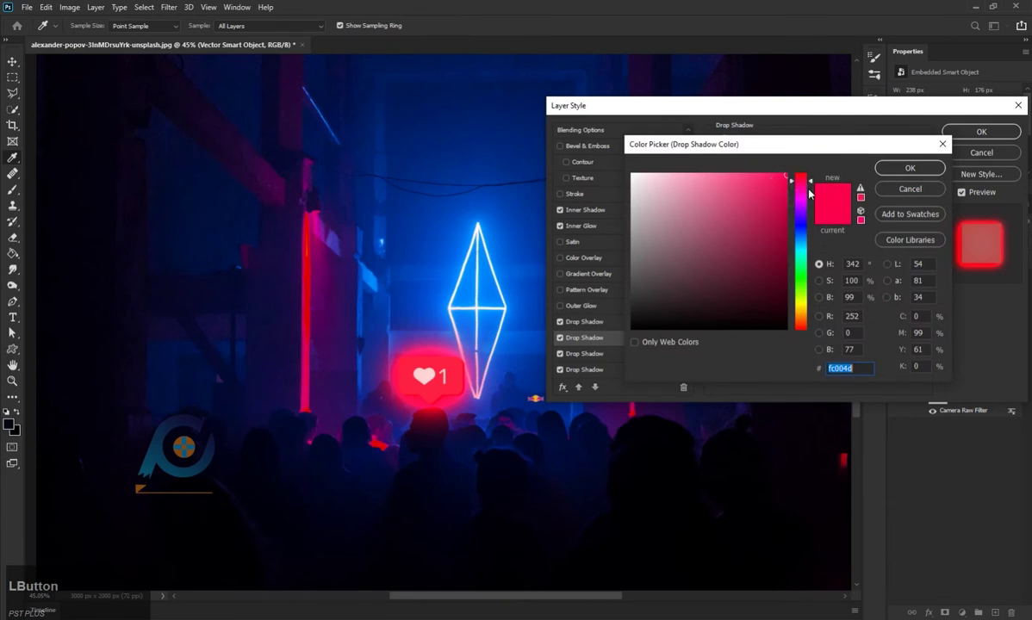
{"action": "left_click", "coordinate": [913, 191]}
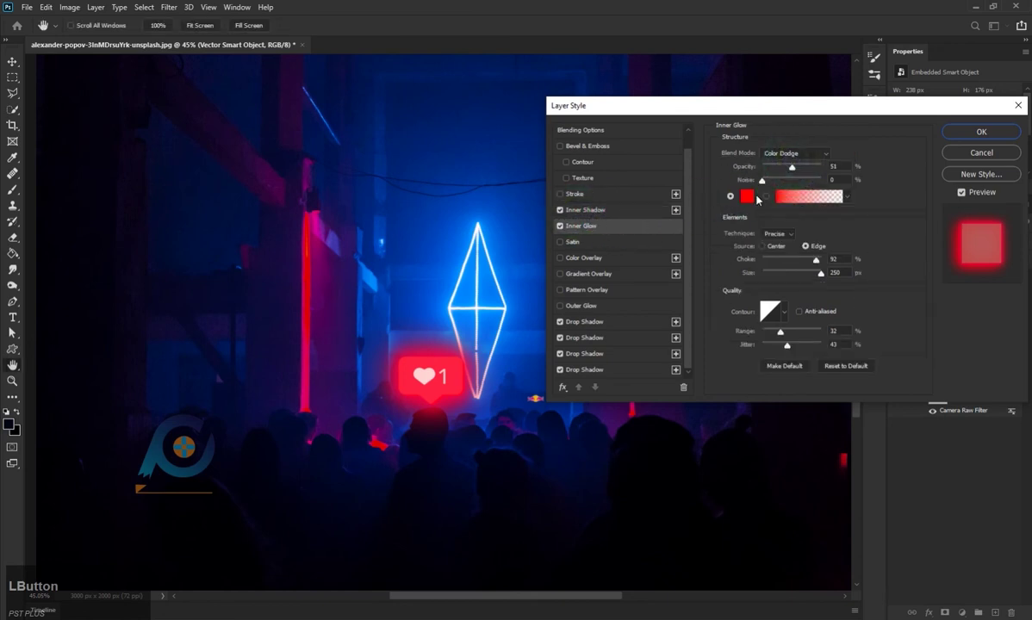
{"action": "left_click", "coordinate": [570, 229]}
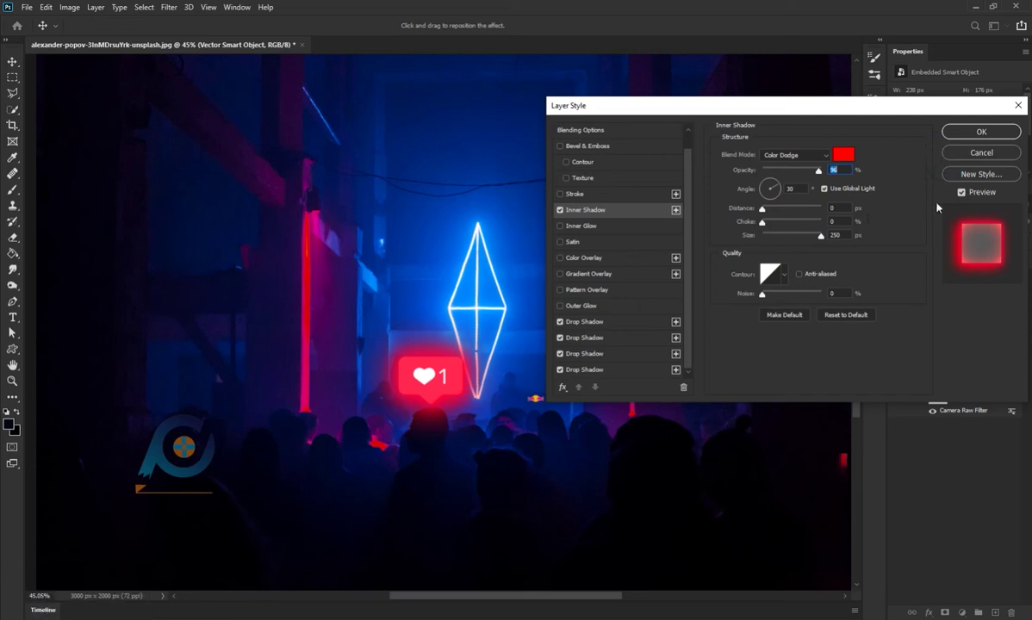
Confirm the effects, then shrink a copy of the icon and place it beside the diamond's base.
{"action": "left_click", "coordinate": [969, 138]}
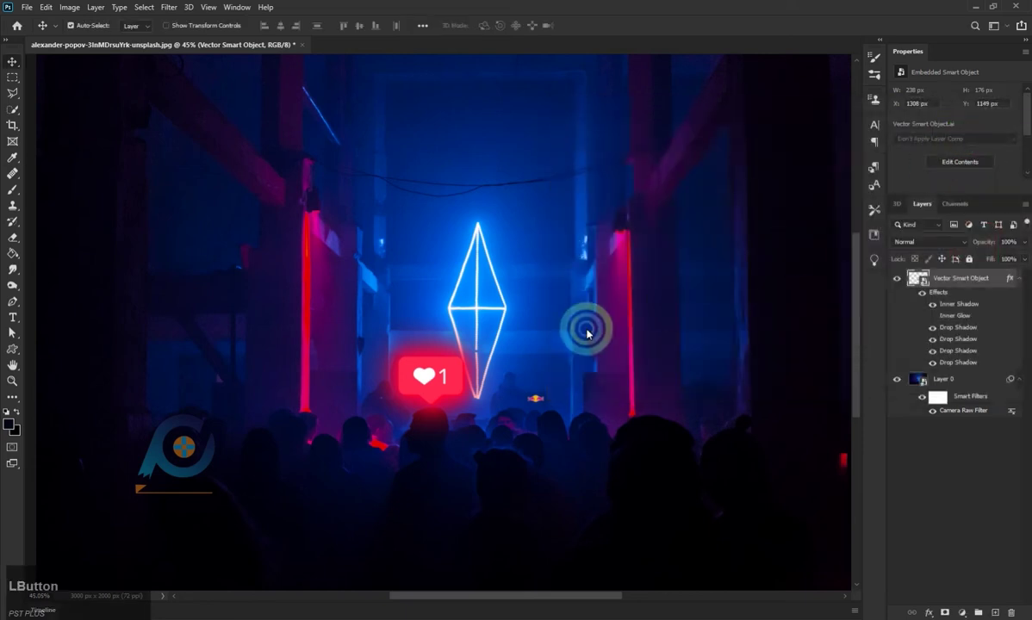
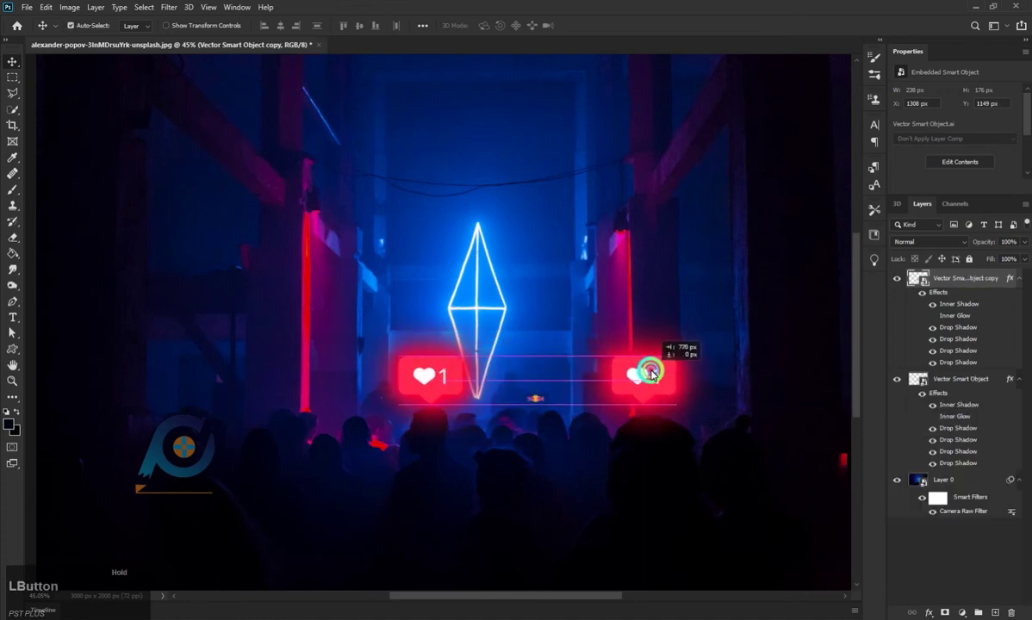
{"action": "key", "text": "ctrl+t"}
{"action": "left_click", "coordinate": [557, 399]}
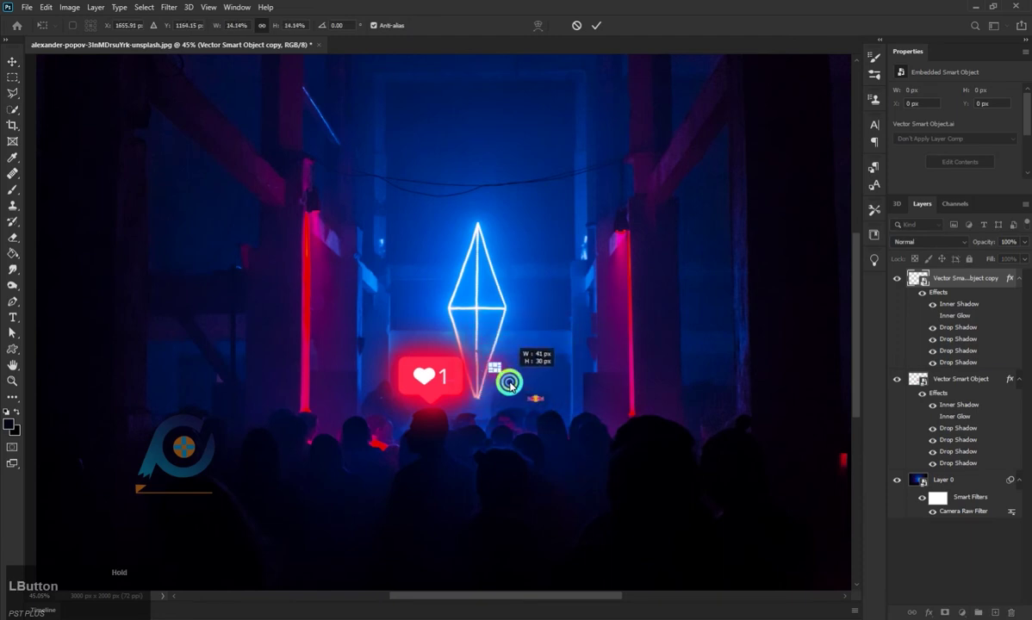
{"action": "key", "text": "ctrl+z"}
{"action": "left_click", "coordinate": [502, 357]}
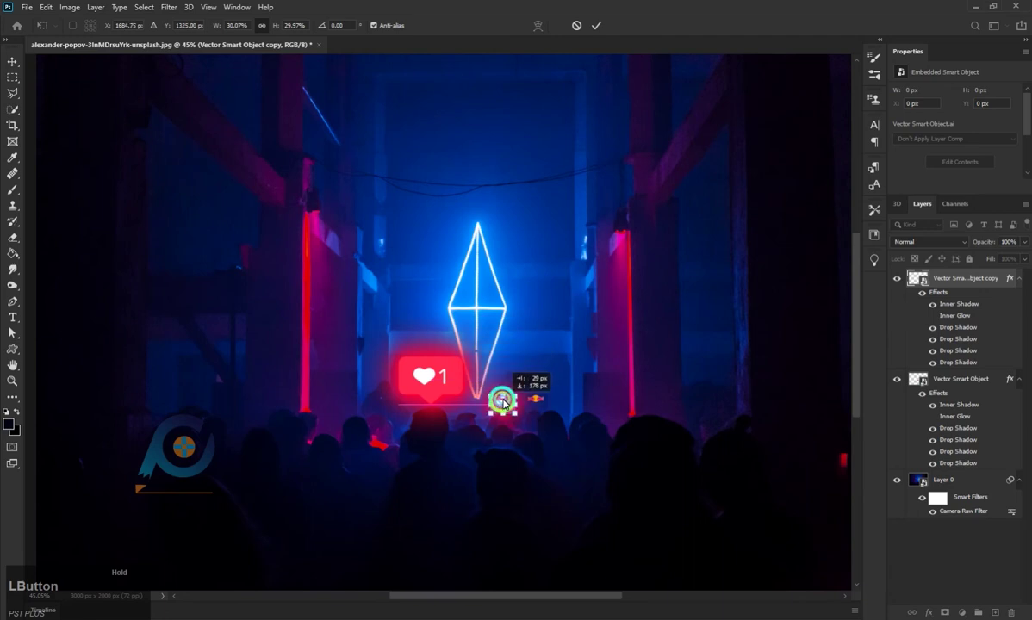
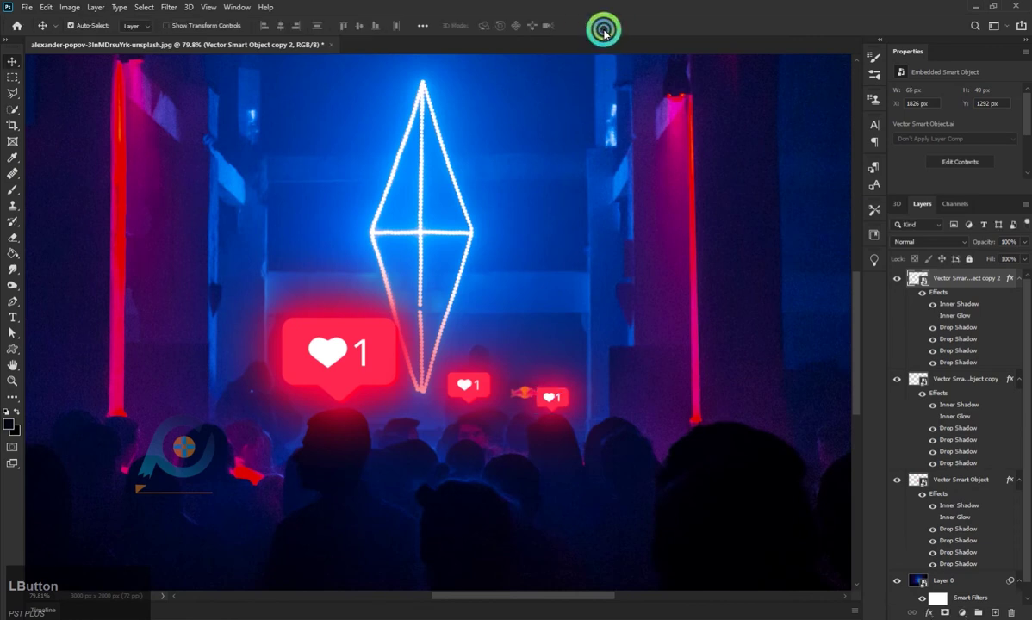
Duplicate the like icon and place the copy over the crowd on the left, aligned with the others.
{"action": "scroll", "scroll_direction": "down", "scroll_amount": 3}
{"action": "scroll", "scroll_direction": "down", "scroll_amount": 3}
{"action": "scroll", "scroll_direction": "down", "scroll_amount": 3}
{"action": "left_click", "coordinate": [430, 373]}
{"action": "key", "text": "ctrl+j"}
{"action": "left_click", "coordinate": [422, 374]}
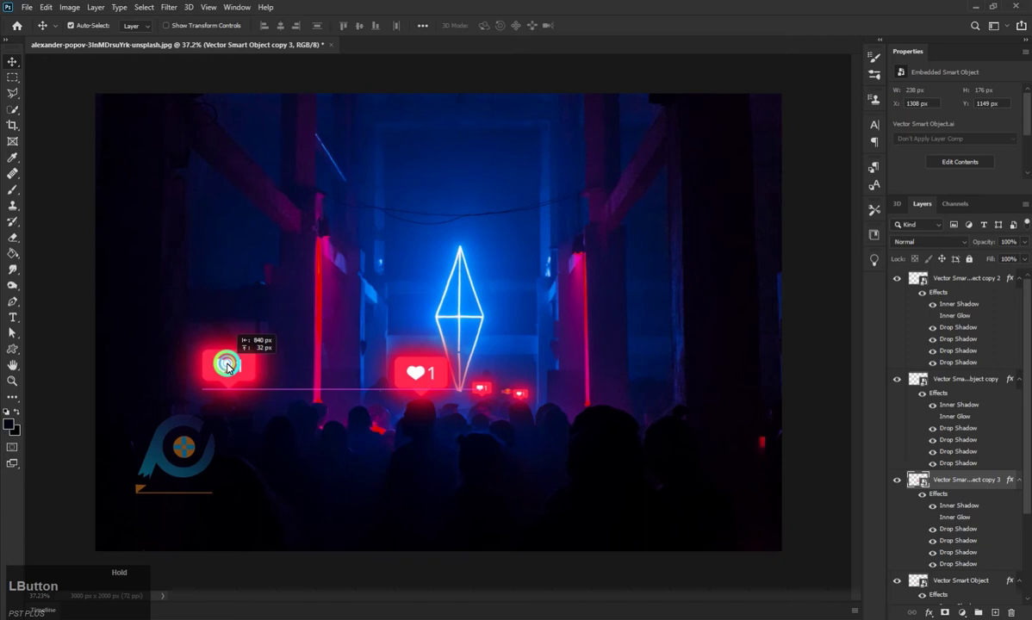
{"action": "left_click", "coordinate": [261, 394]}
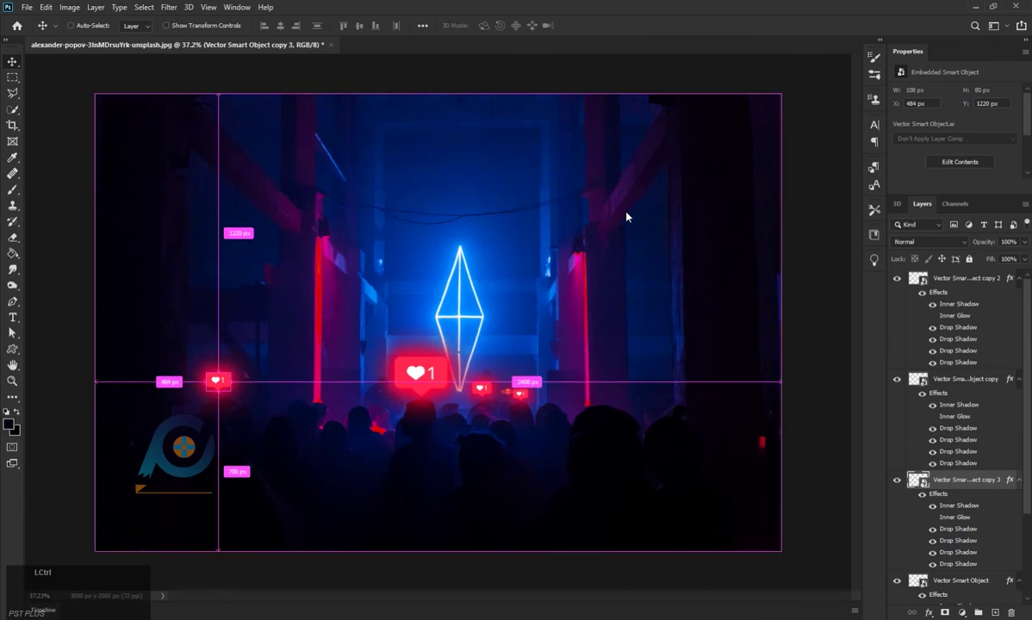
Duplicate the left icon again, shrink the copy and place it lower left.
{"action": "key", "text": "ctrl+j"}
{"action": "left_click", "coordinate": [229, 382]}
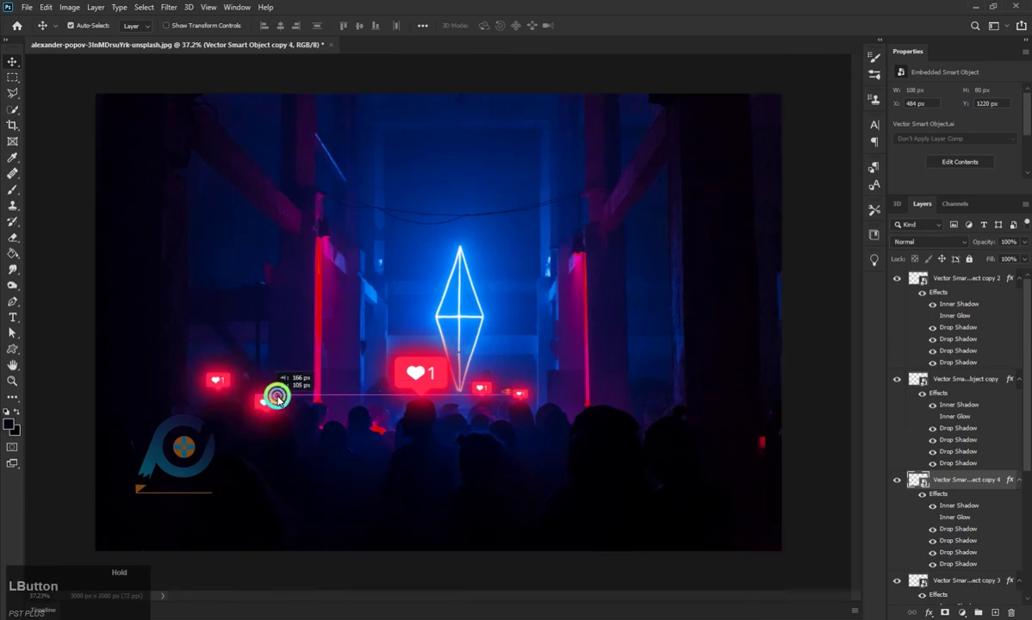
{"action": "key", "text": "ctrl+t"}
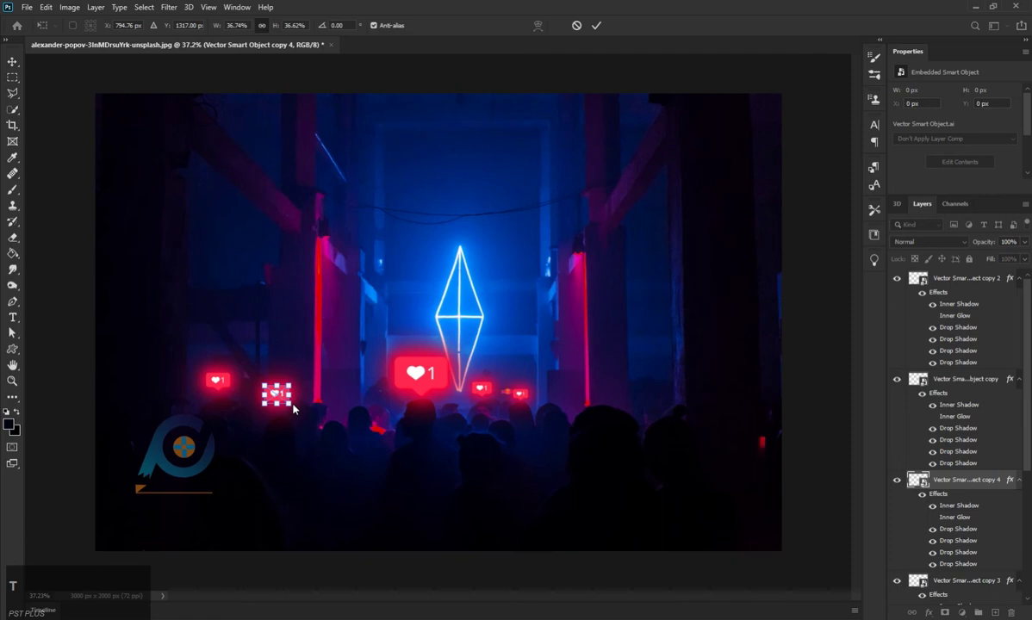
{"action": "left_click", "coordinate": [290, 409]}
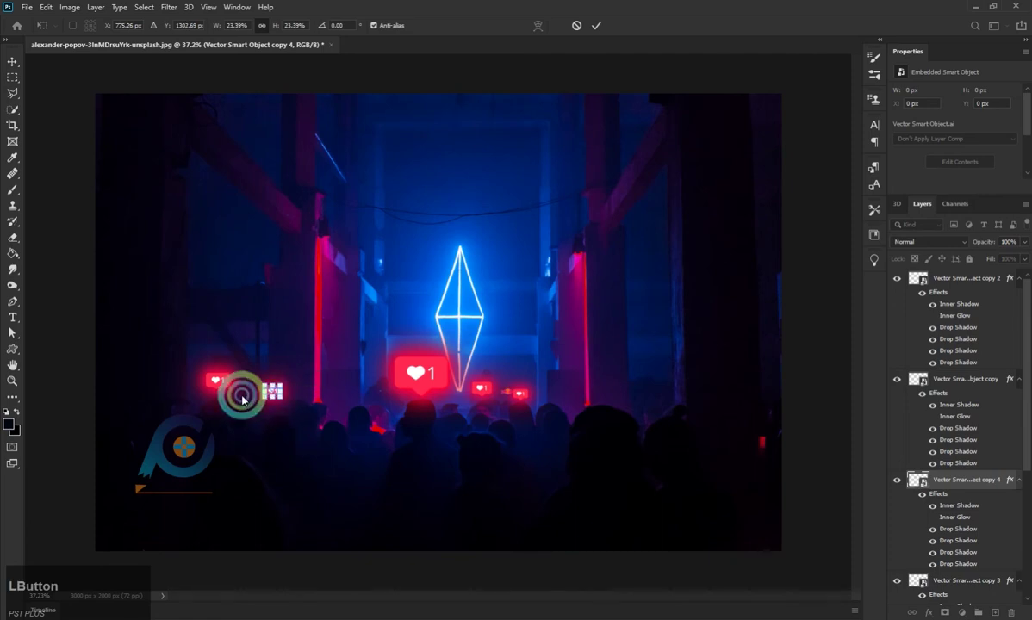
{"action": "scroll", "scroll_direction": "up", "scroll_amount": 3}
{"action": "left_click", "coordinate": [280, 406]}
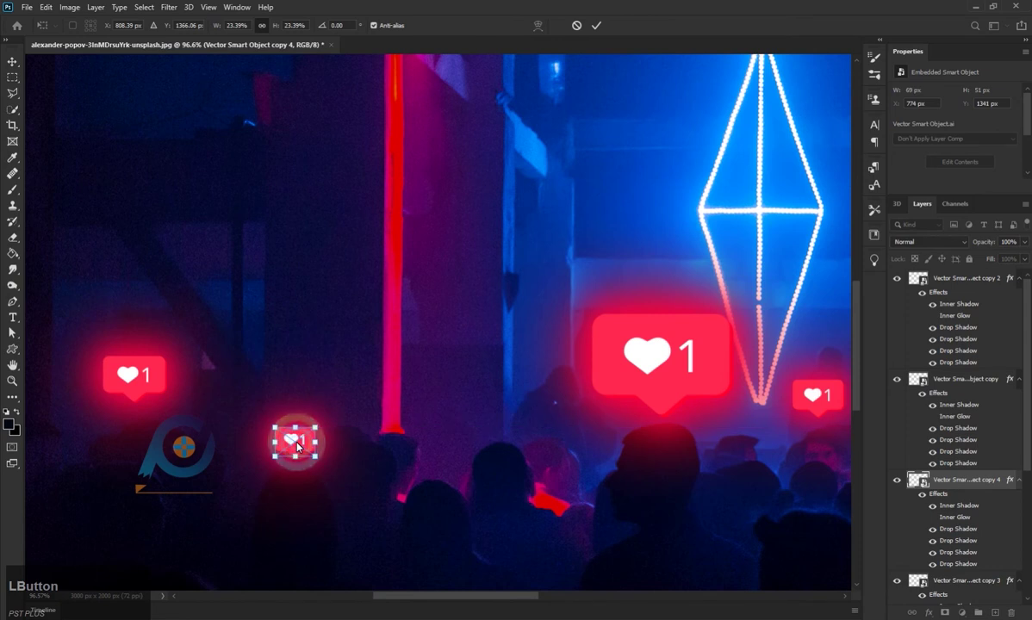
{"action": "scroll", "scroll_direction": "down", "scroll_amount": 3}
{"action": "left_click", "coordinate": [352, 375]}
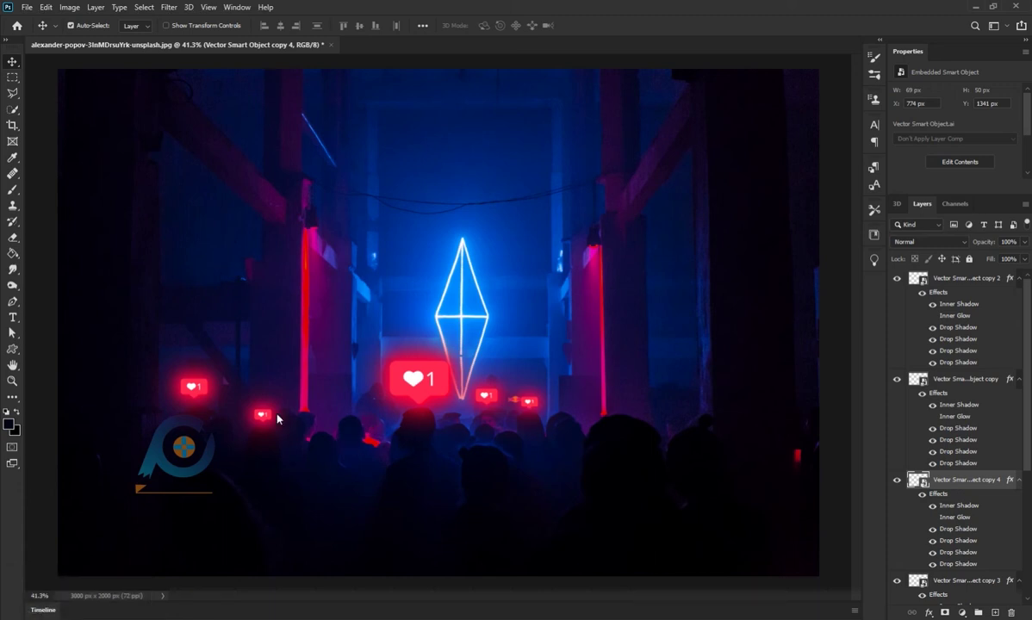
{"action": "left_click", "coordinate": [267, 419]}
Duplicate the small like icon twice, placing copies over the crowd and right of the diamond.
{"action": "key", "text": "ctrl+j"}
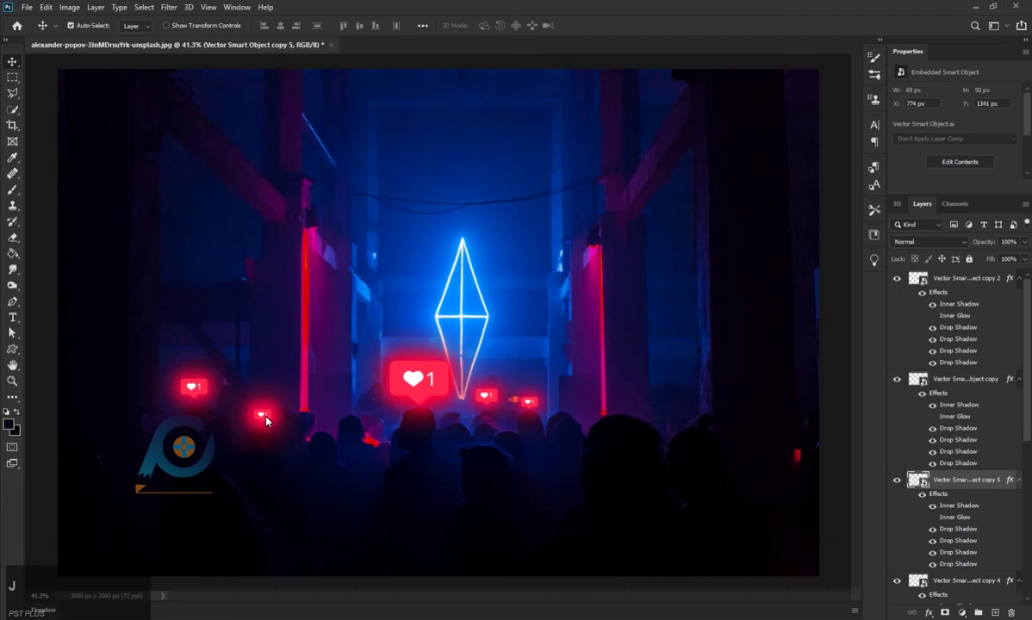
{"action": "left_click", "coordinate": [267, 419]}
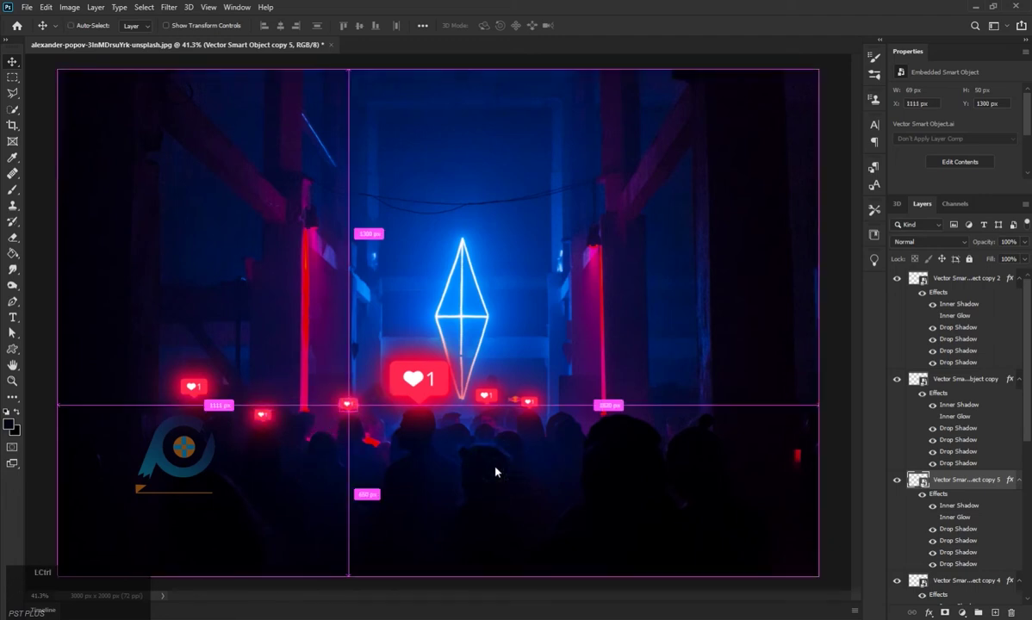
{"action": "key", "text": "ctrl+j"}
{"action": "left_click", "coordinate": [353, 409]}
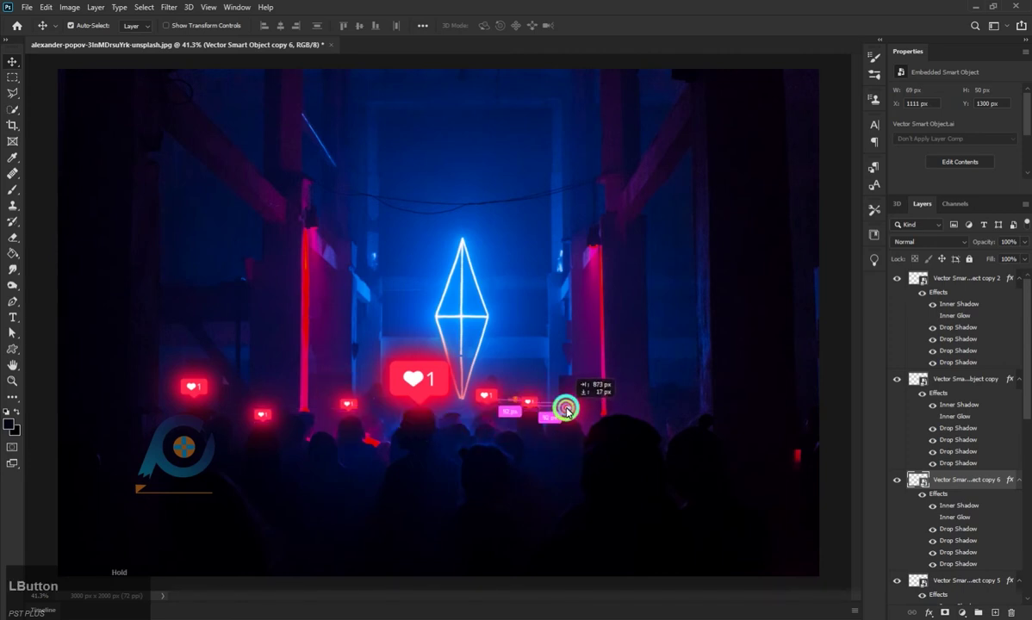
{"action": "key", "text": "ctrl+y"}
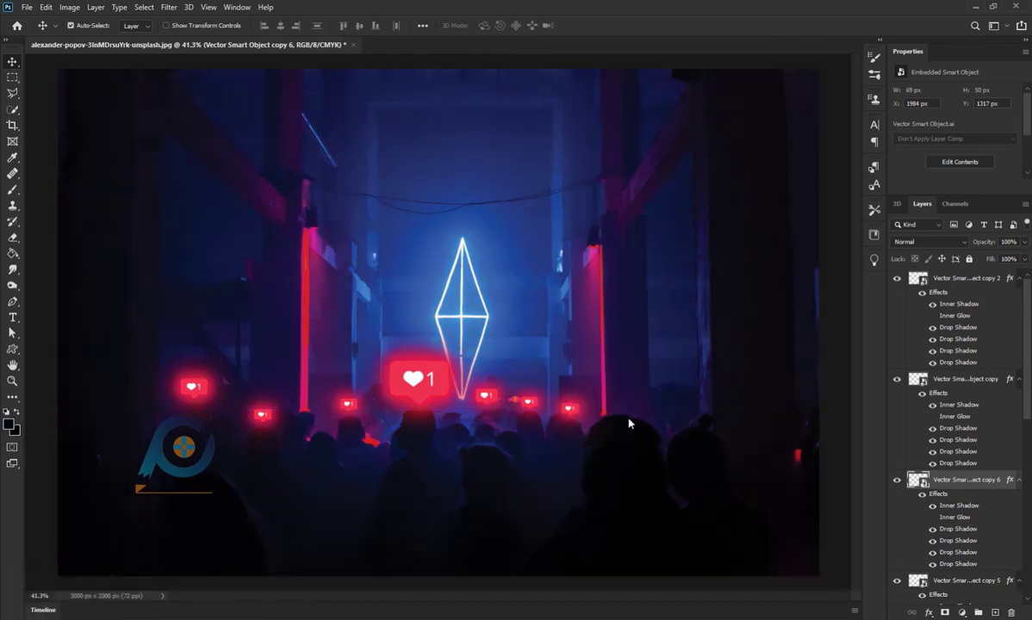
{"action": "key", "text": "ctrl+z"}
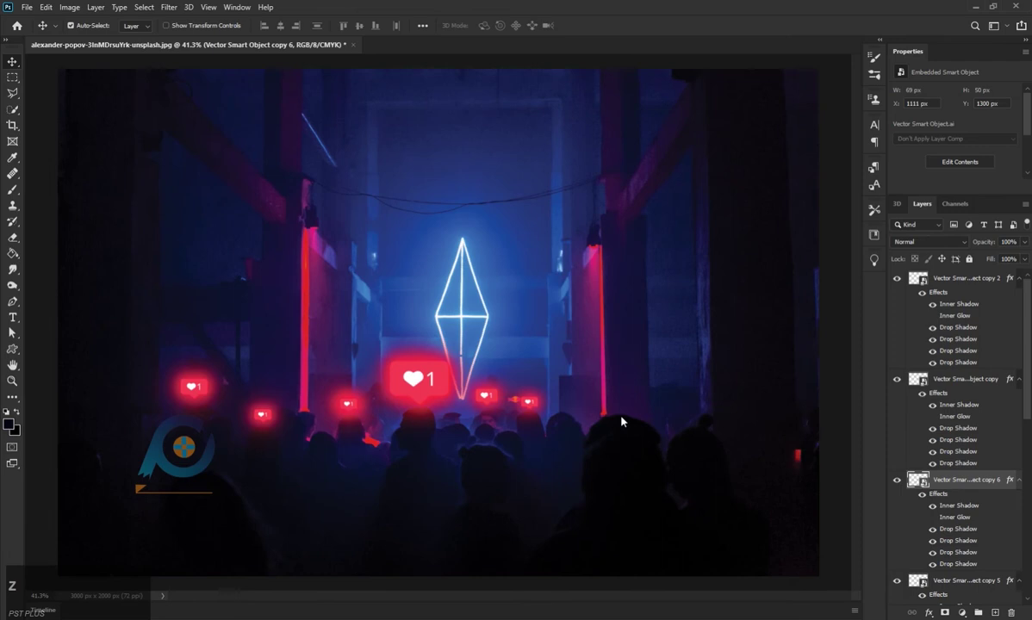
{"action": "left_click", "coordinate": [353, 408]}
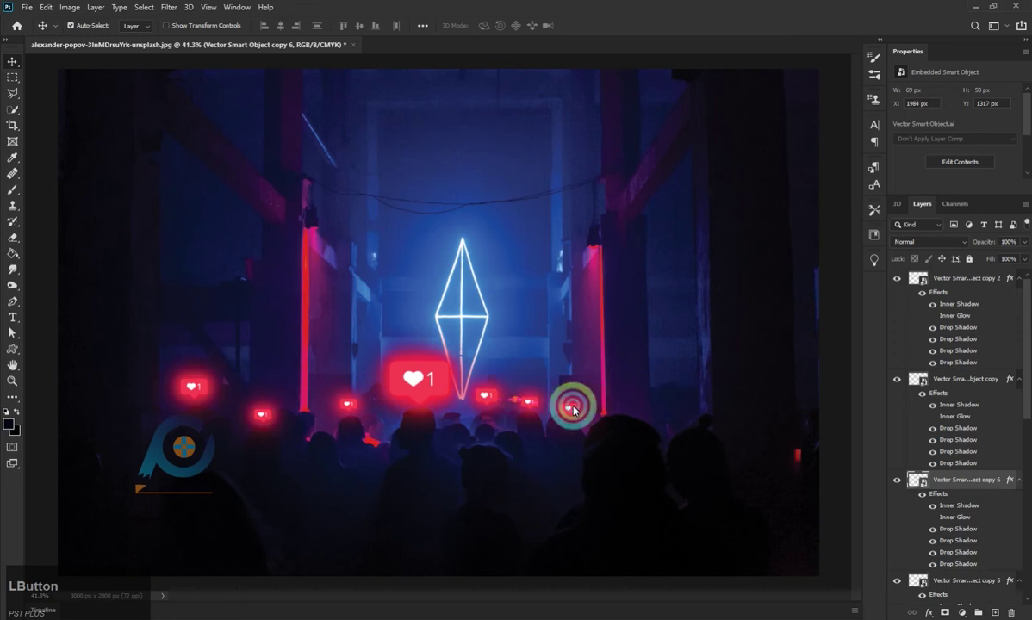
Scale the copied like icon down with Free Transform and commit the smaller size.
{"action": "key", "text": "ctrl+t"}
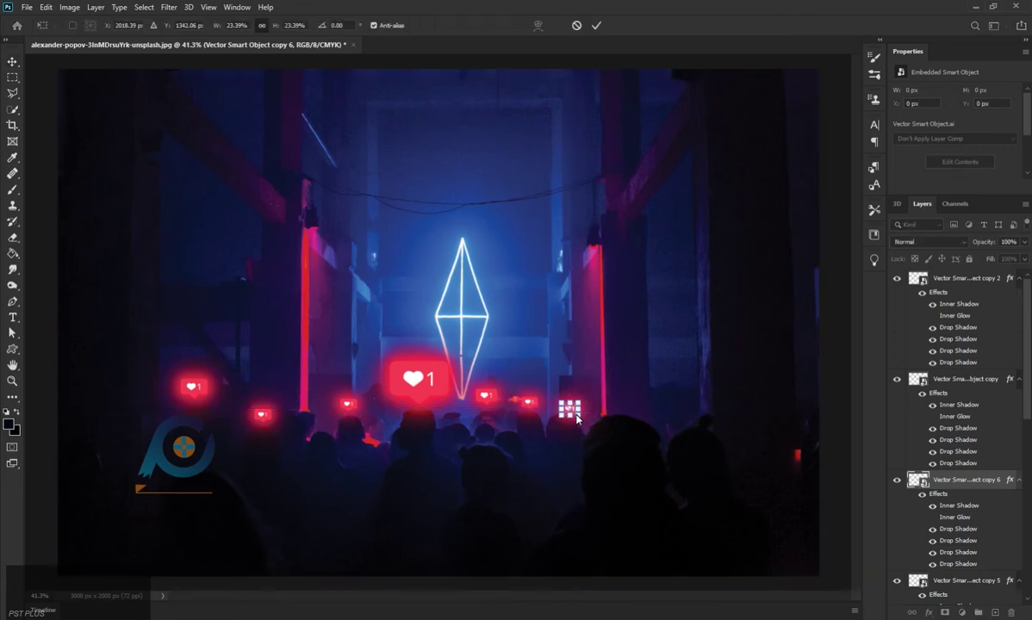
{"action": "scroll", "scroll_direction": "up", "scroll_amount": 3}
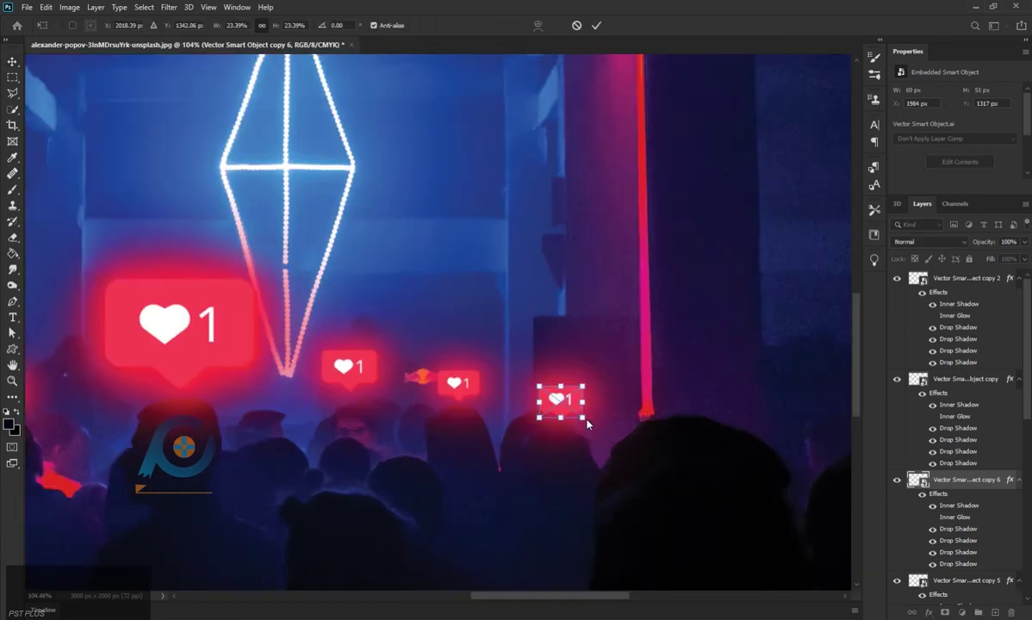
{"action": "left_click", "coordinate": [590, 425]}
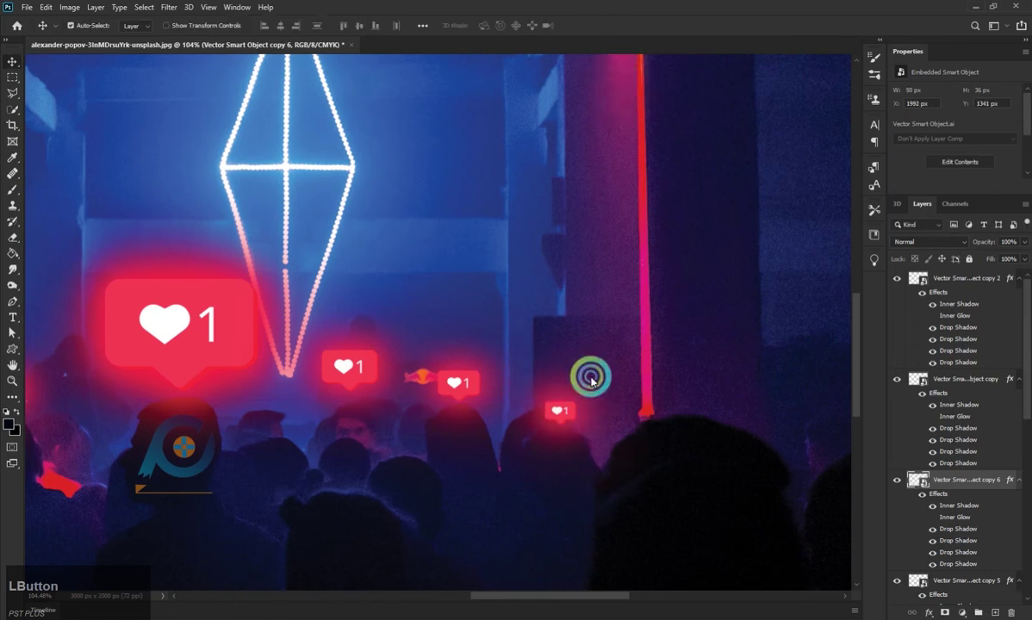
{"action": "scroll", "scroll_direction": "down", "scroll_amount": 3}
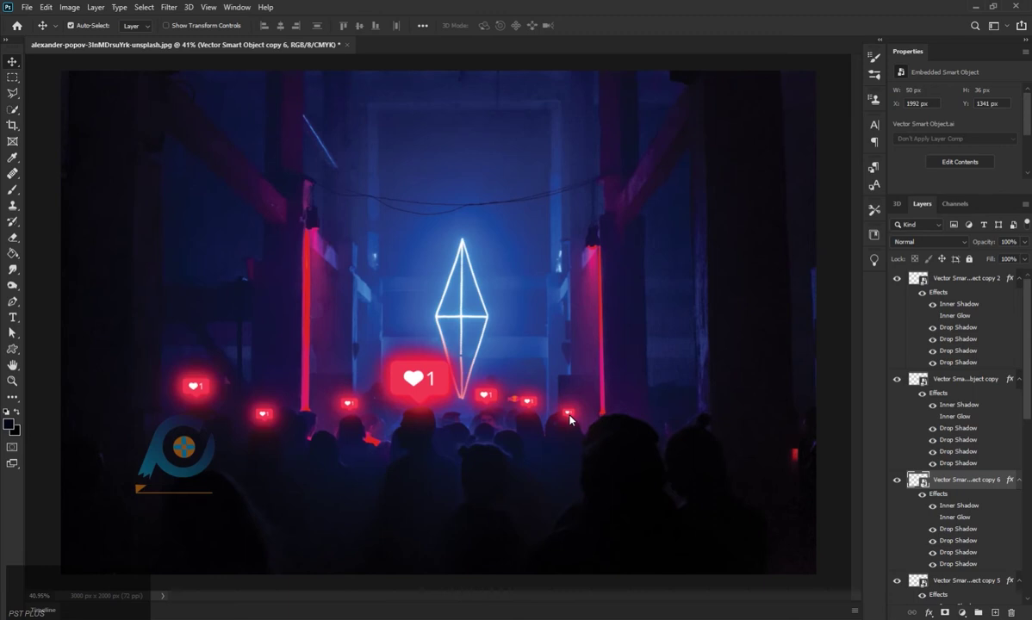
{"action": "left_click", "coordinate": [491, 400]}
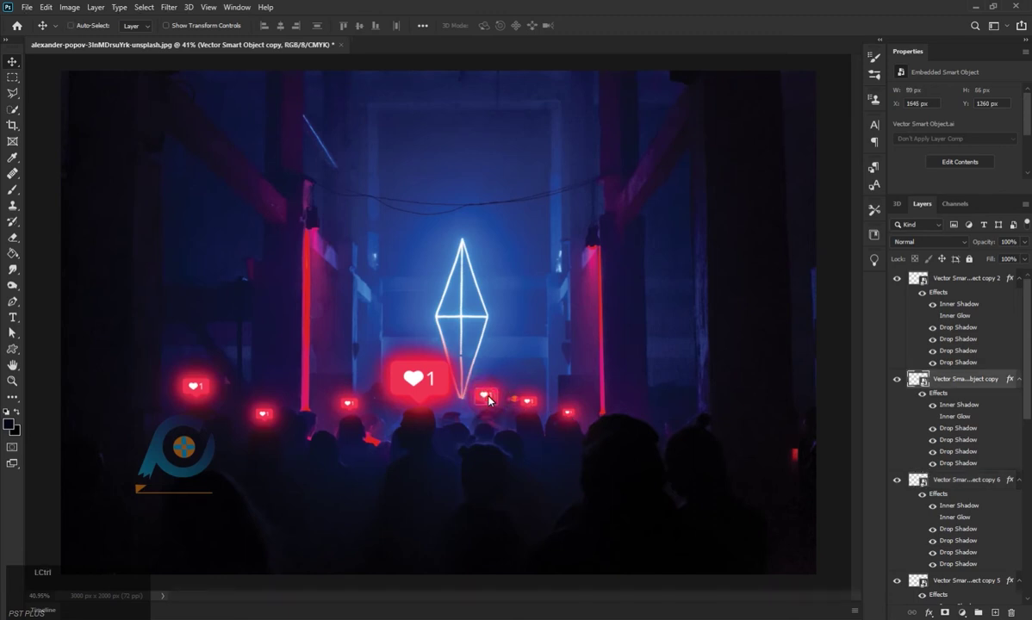
Add a small like icon copy below the diamond and a large copy right of it.
{"action": "key", "text": "ctrl+j"}
{"action": "left_click", "coordinate": [491, 400]}
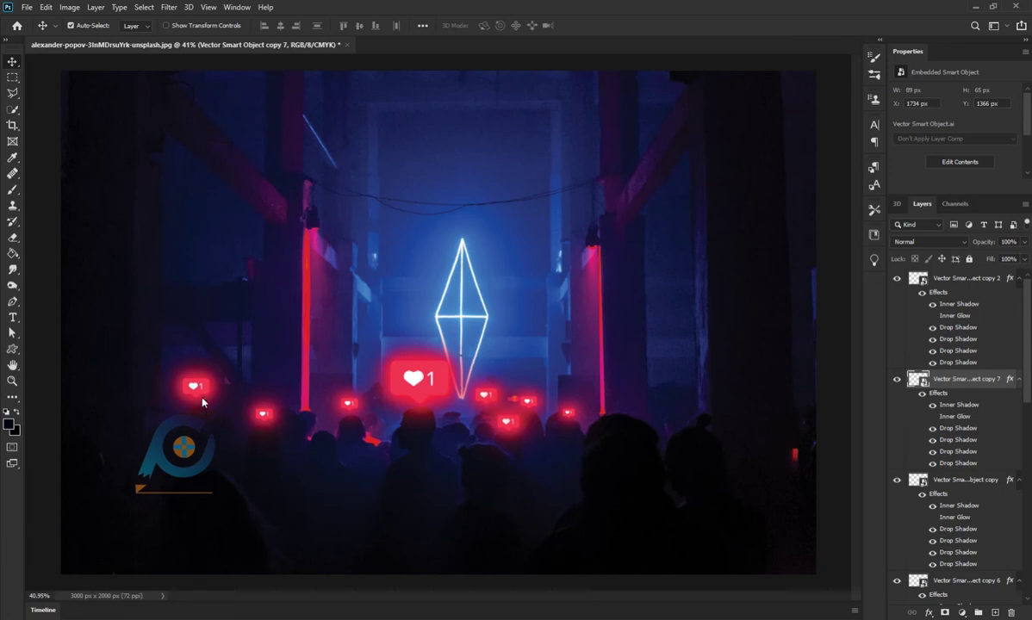
{"action": "left_click", "coordinate": [417, 384]}
{"action": "key", "text": "ctrl+j"}
{"action": "left_click", "coordinate": [421, 388]}
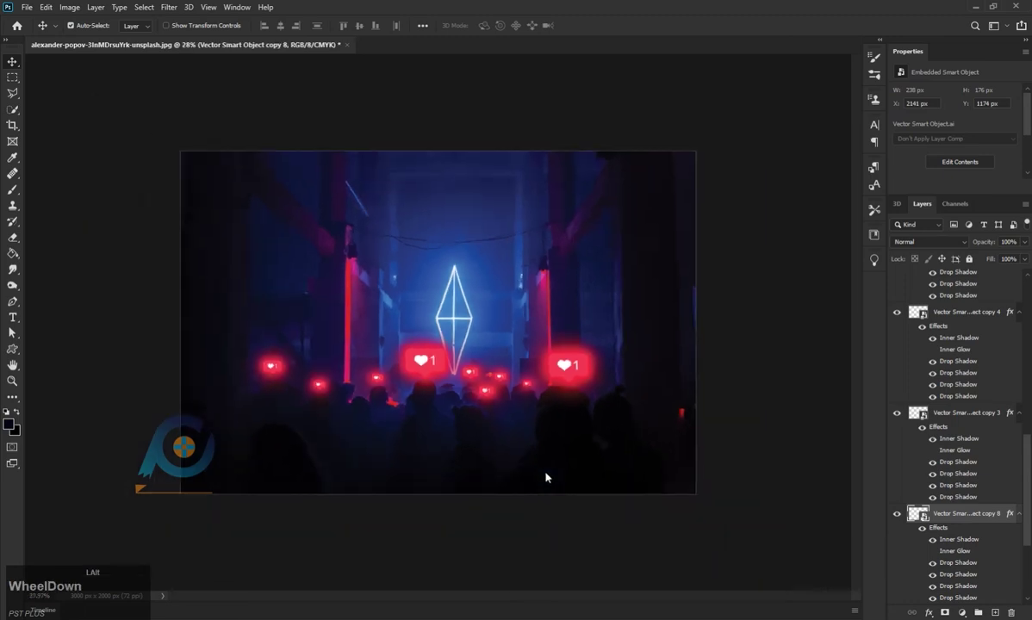
Duplicate a small centre like icon and place the copy at the crowd's lower left.
{"action": "scroll", "scroll_direction": "up", "scroll_amount": 3}
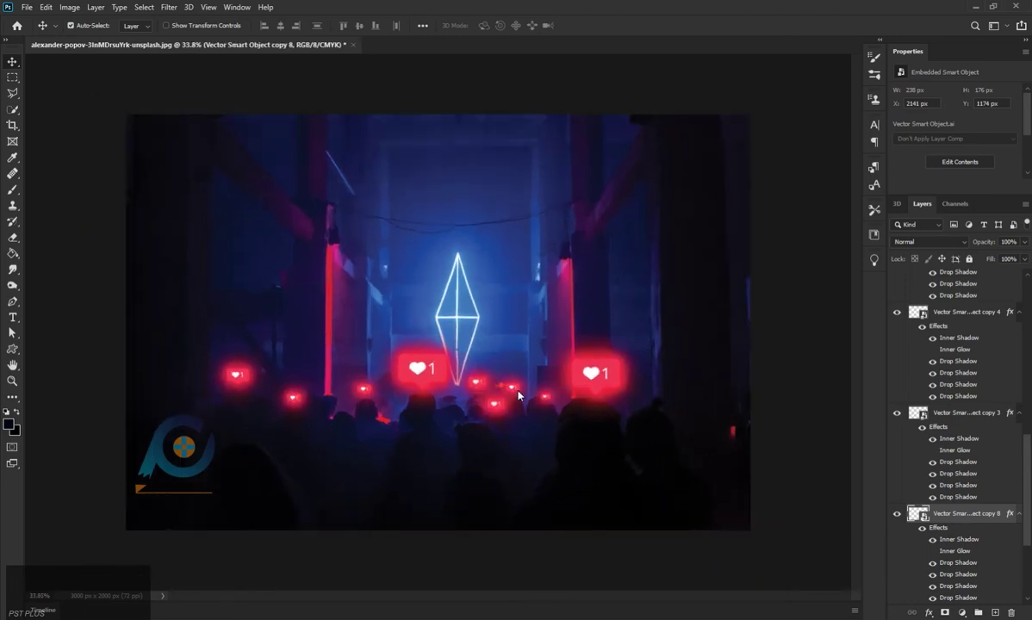
{"action": "left_click", "coordinate": [521, 388]}
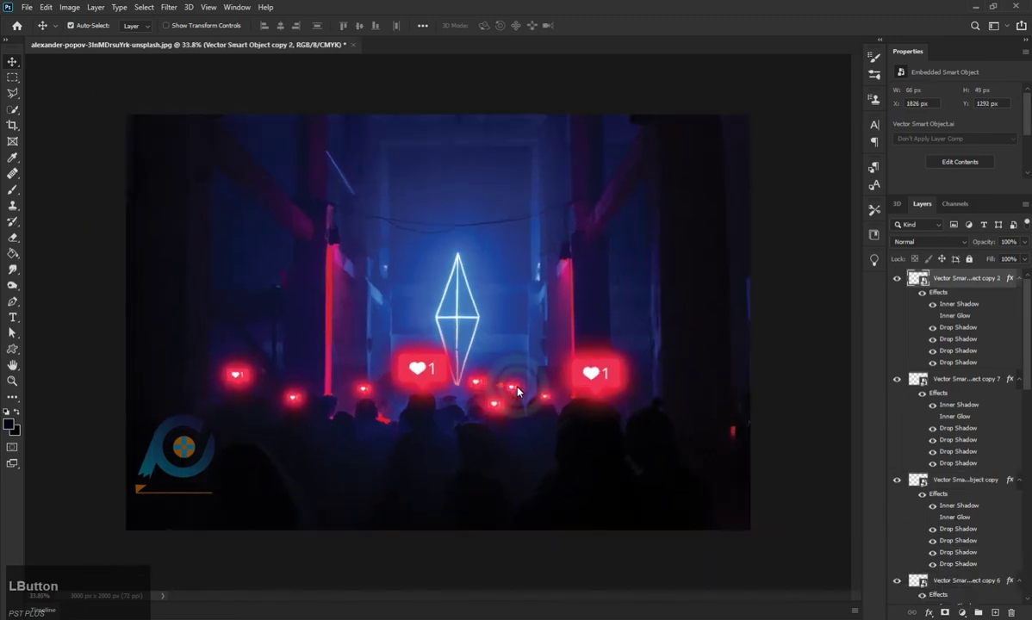
{"action": "key", "text": "ctrl+j"}
{"action": "left_click", "coordinate": [518, 391]}
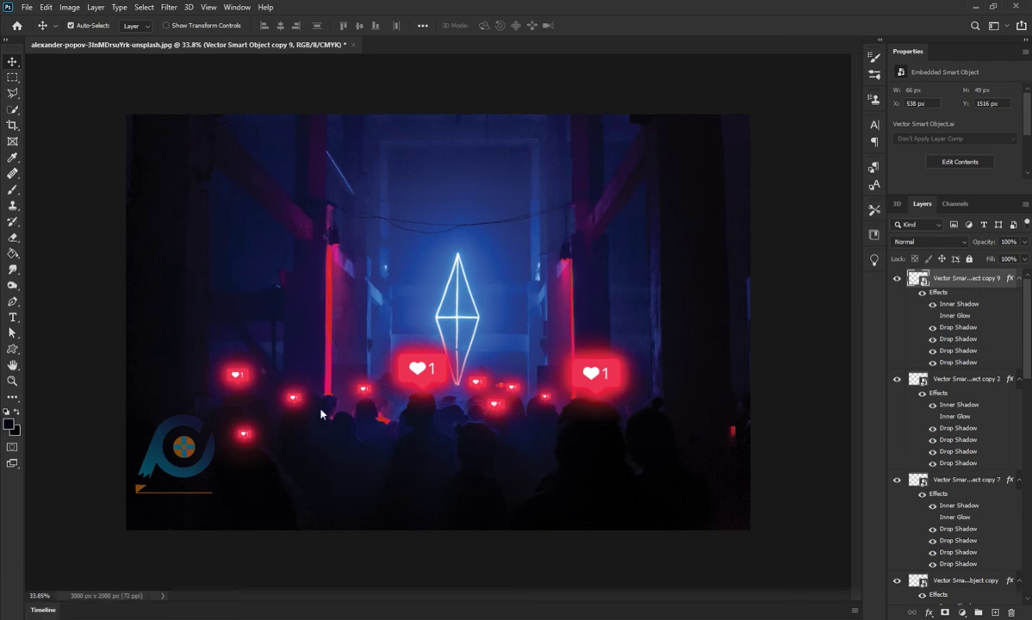
Nudge the large central icon and drop another small icon copy below the diamond.
{"action": "left_click", "coordinate": [432, 376]}
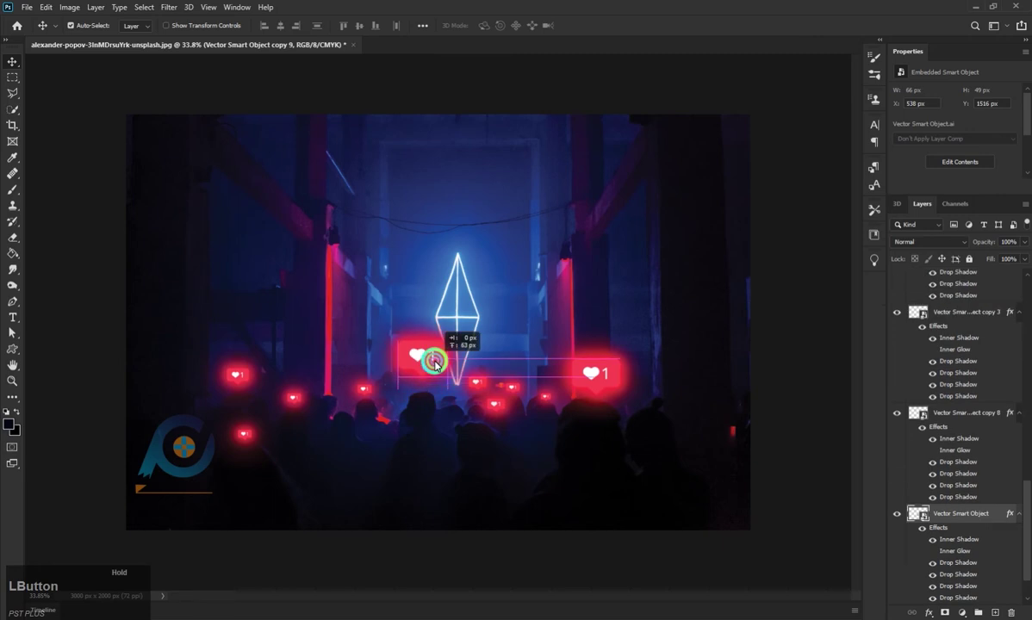
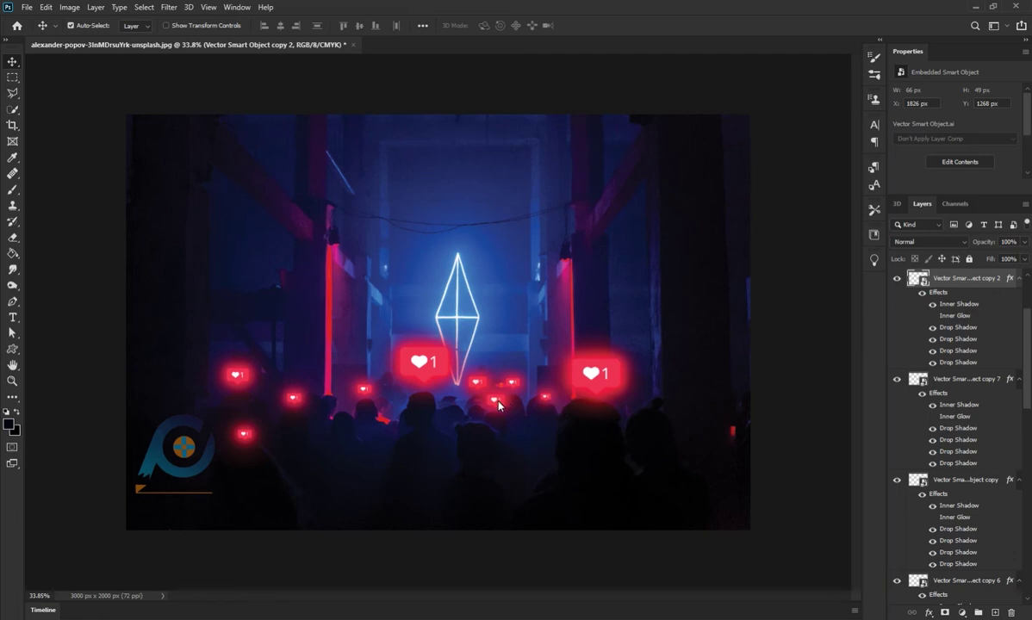
{"action": "left_click", "coordinate": [506, 403]}
{"action": "key", "text": "ctrl+j"}
{"action": "left_click", "coordinate": [498, 405]}
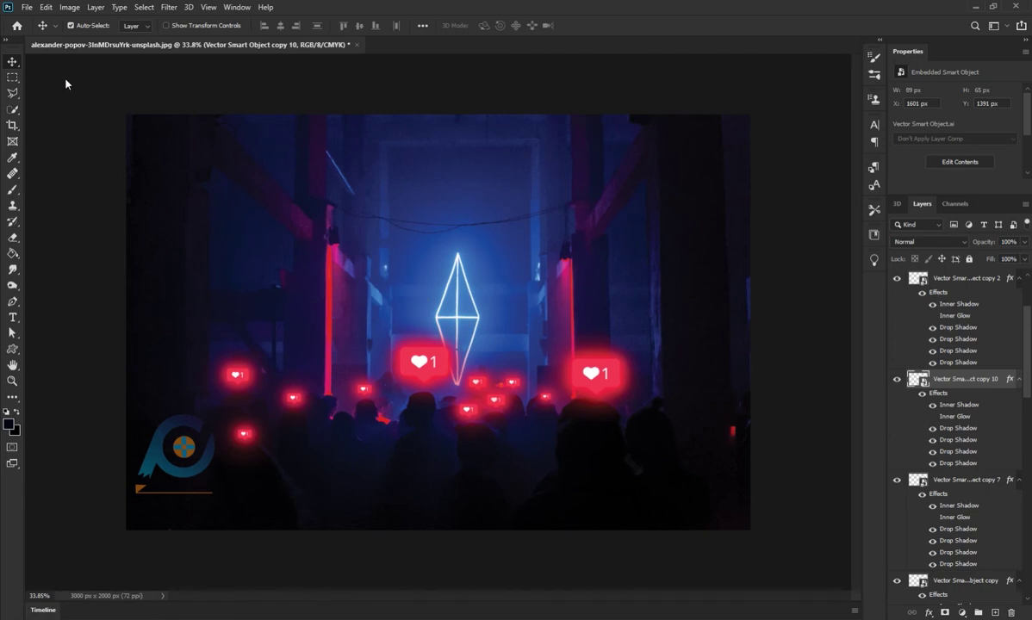
{"action": "left_click", "coordinate": [23, 65]}
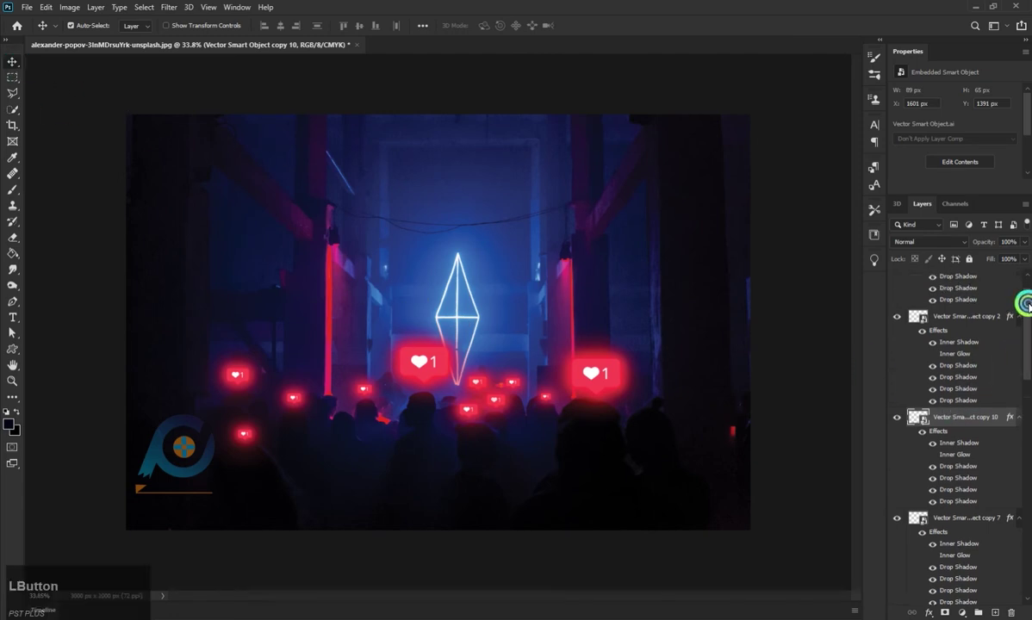
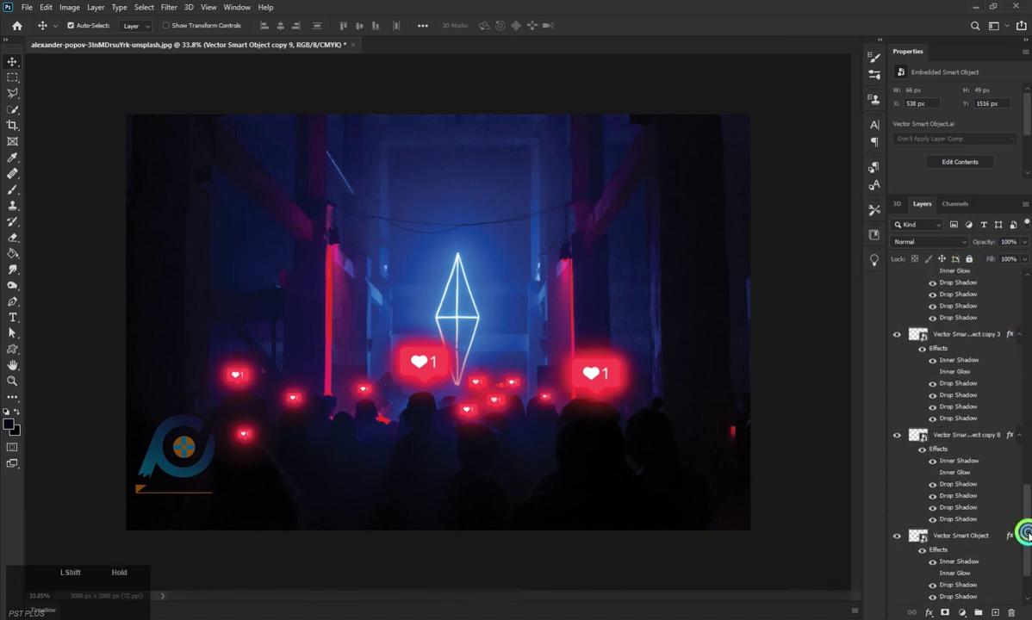
Group all icon layers into Group 1 and stamp visible layers into a merged Layer 1.
{"action": "left_click", "coordinate": [979, 471]}
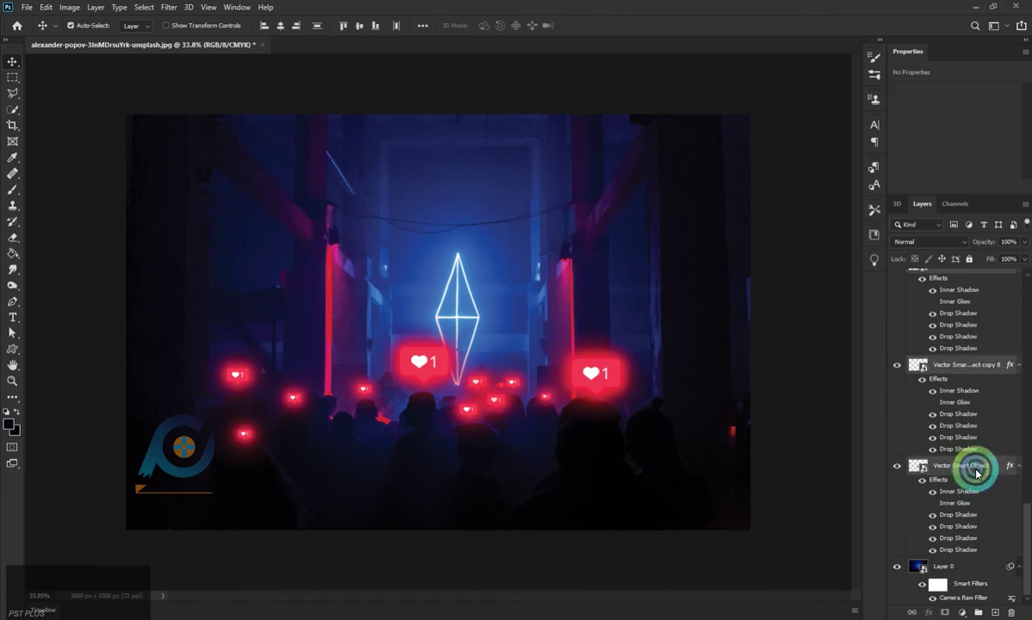
{"action": "key", "text": "ctrl+g"}
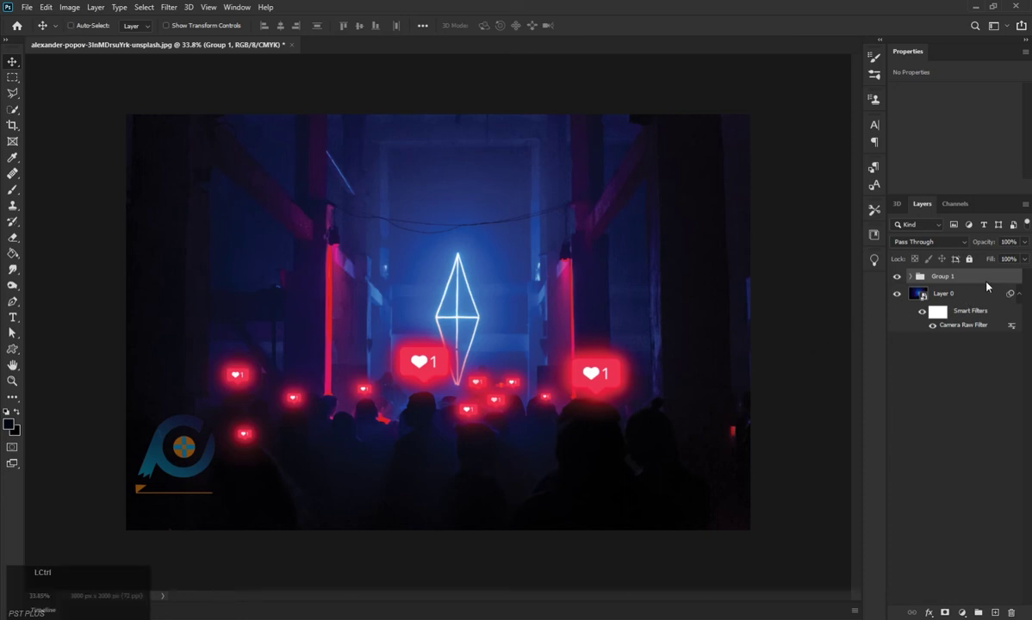
{"action": "key", "text": "ctrl+shift+alt+e"}
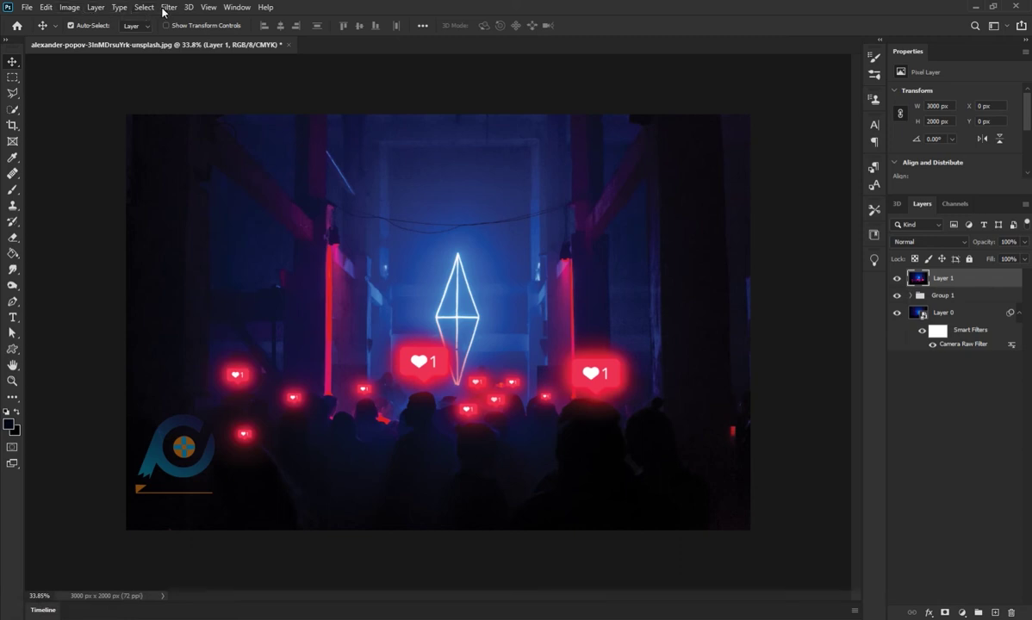
Grade the merged layer in Camera Raw: Temperature −31, Tint −4, Blacks +23, Texture −4.
{"action": "left_click", "coordinate": [156, 13]}
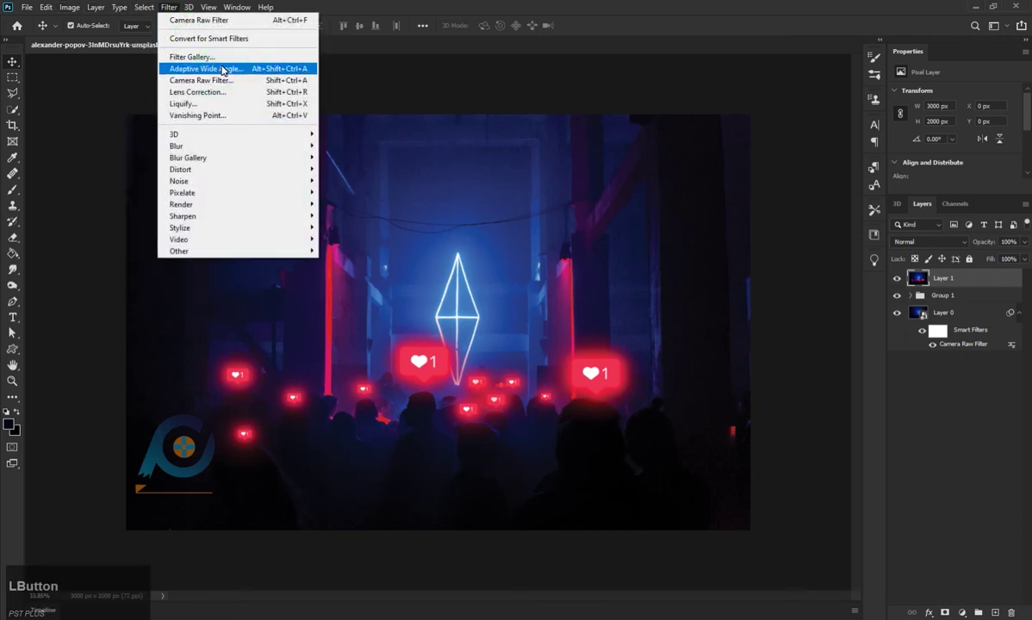
{"action": "left_click", "coordinate": [227, 80]}
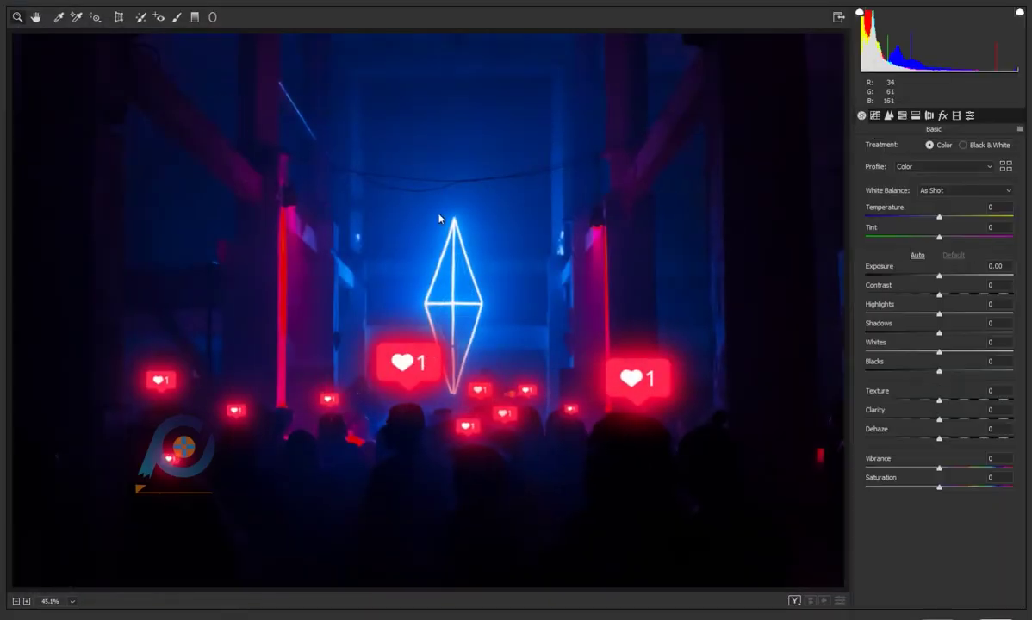
{"action": "left_click", "coordinate": [937, 223]}
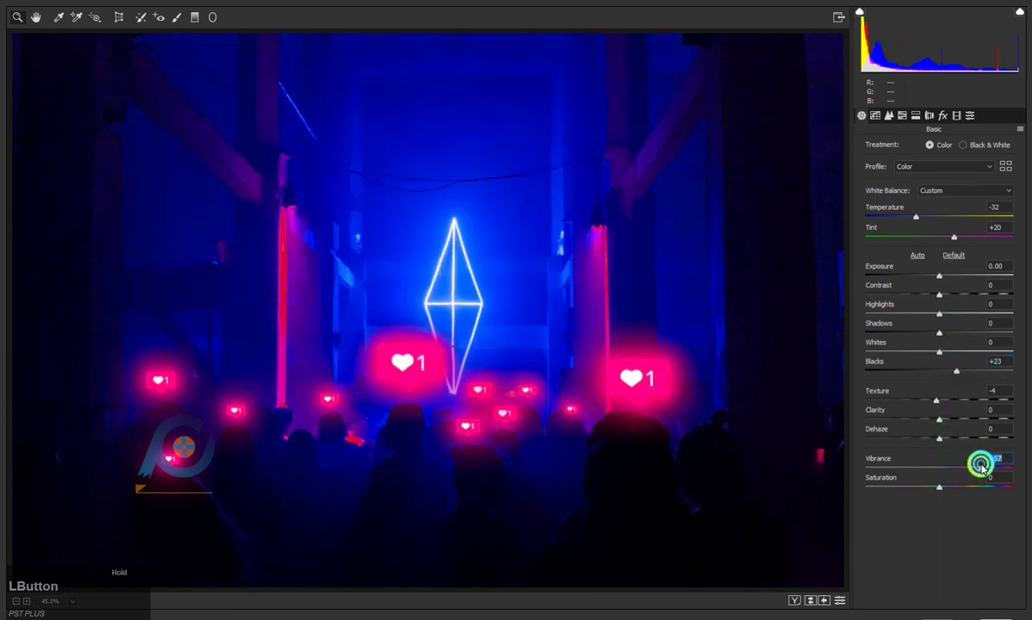
{"action": "key", "text": "ctrl+z"}
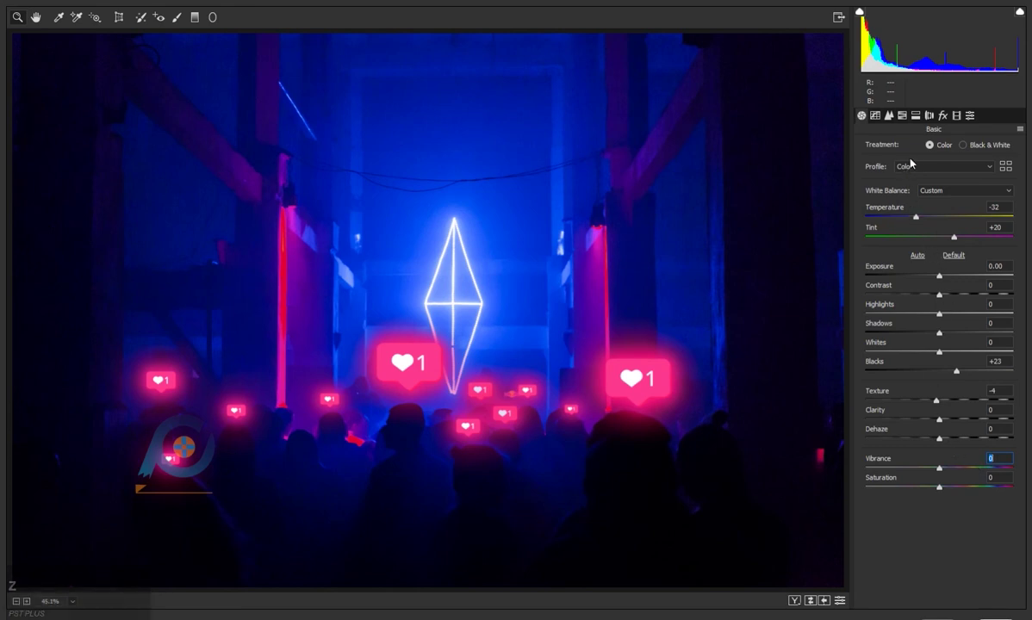
Start a custom red-channel point curve in Camera Raw's Tone Curve panel.
{"action": "left_click", "coordinate": [952, 238]}
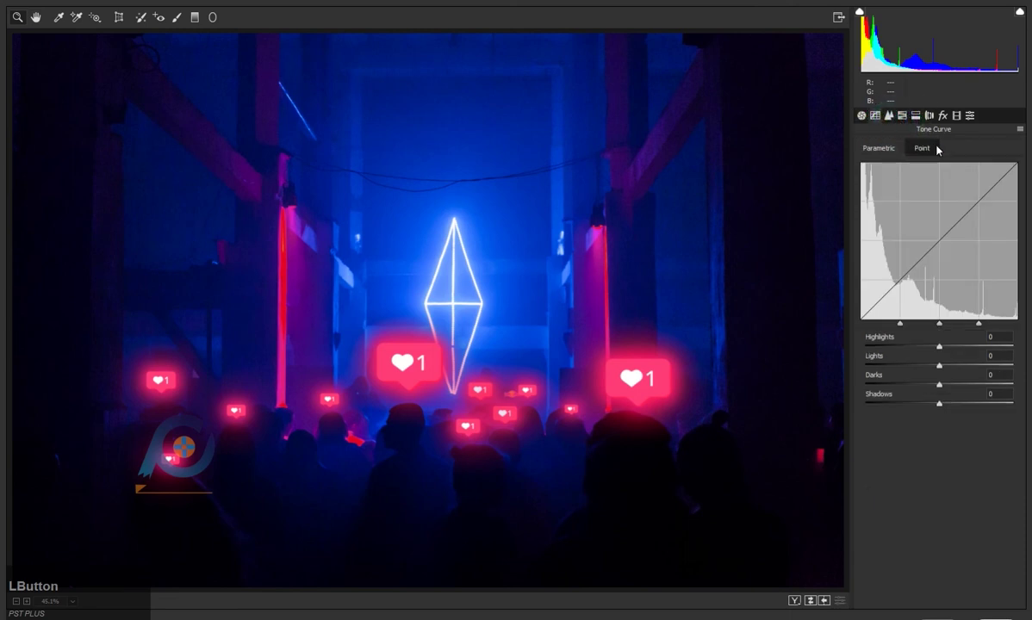
{"action": "left_click", "coordinate": [928, 153]}
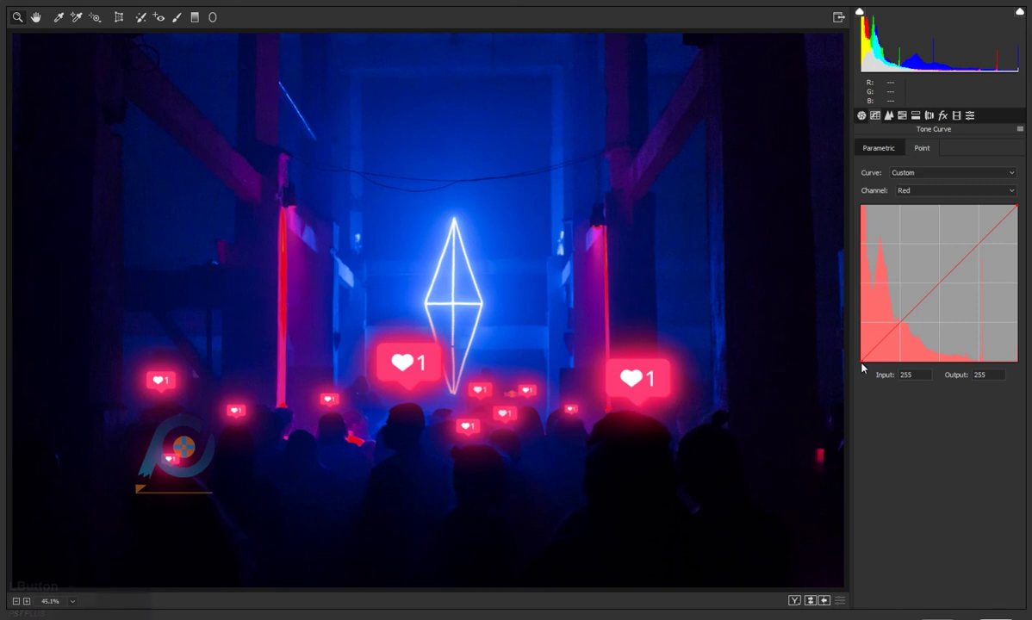
In HSL Luminance, darken the reds and blues and brighten the magentas.
{"action": "left_click", "coordinate": [864, 363]}
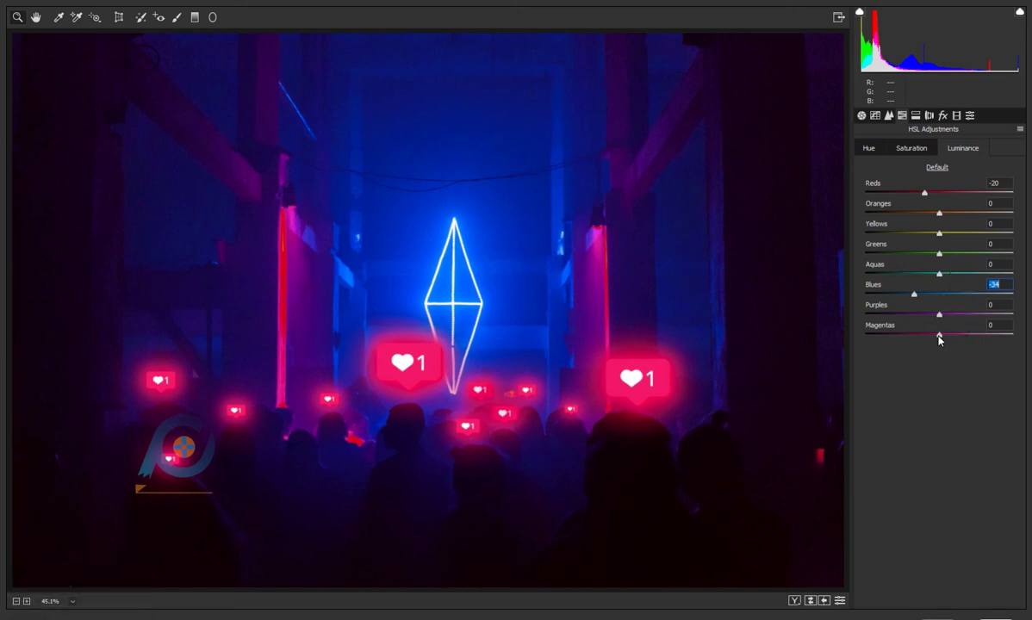
{"action": "left_click", "coordinate": [941, 341]}
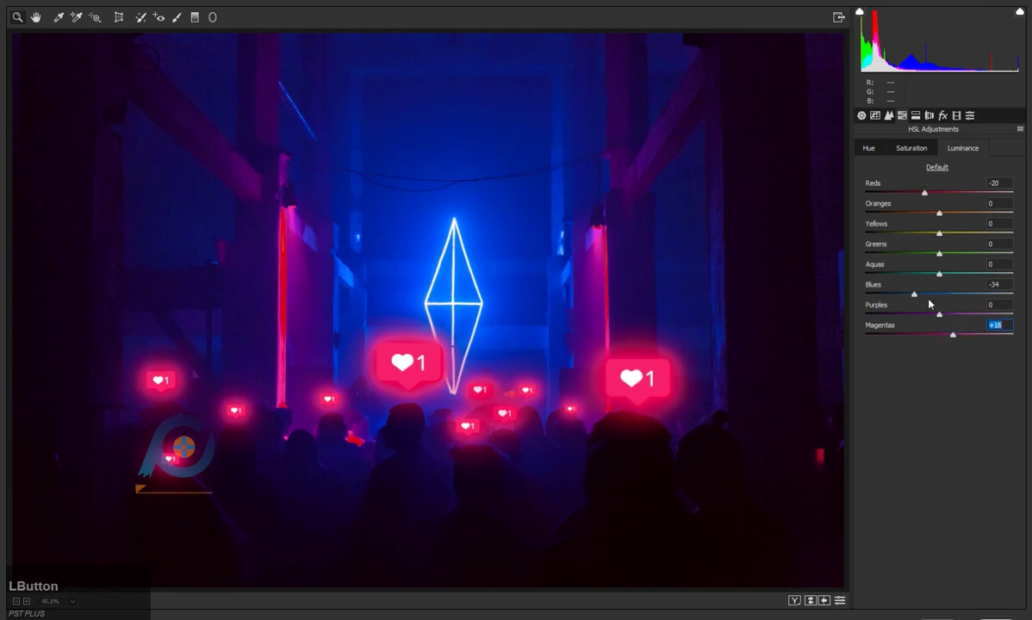
{"action": "left_click", "coordinate": [928, 196]}
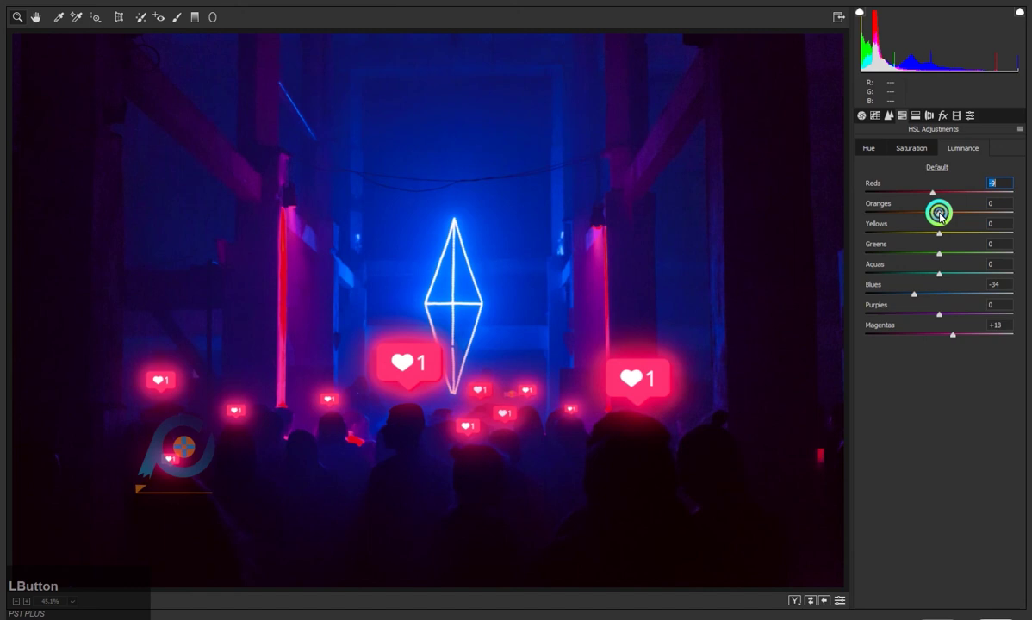
{"action": "key", "text": "ctrl+z"}
Try red and orange hue shifts and reset them, then push the blue hue to +41.
{"action": "left_click", "coordinate": [923, 154]}
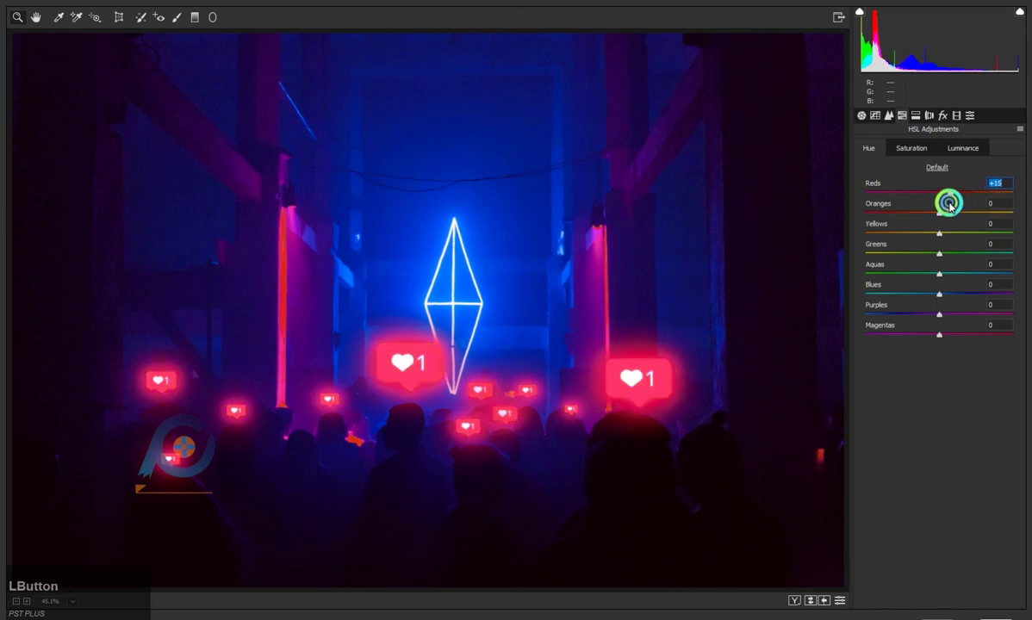
{"action": "key", "text": "ctrl+z"}
{"action": "left_click", "coordinate": [929, 215]}
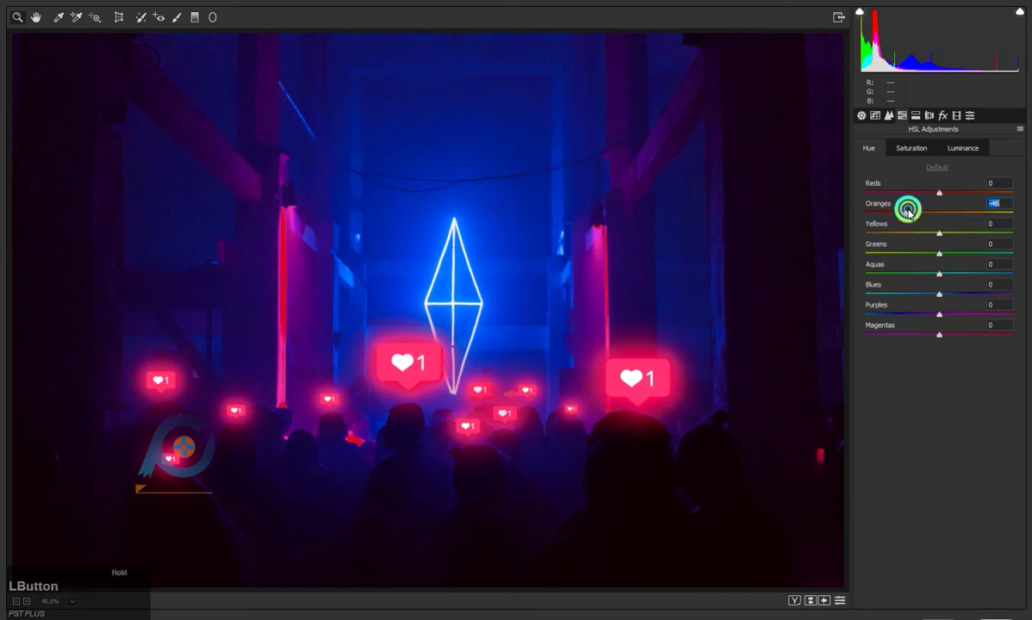
{"action": "key", "text": "ctrl+z"}
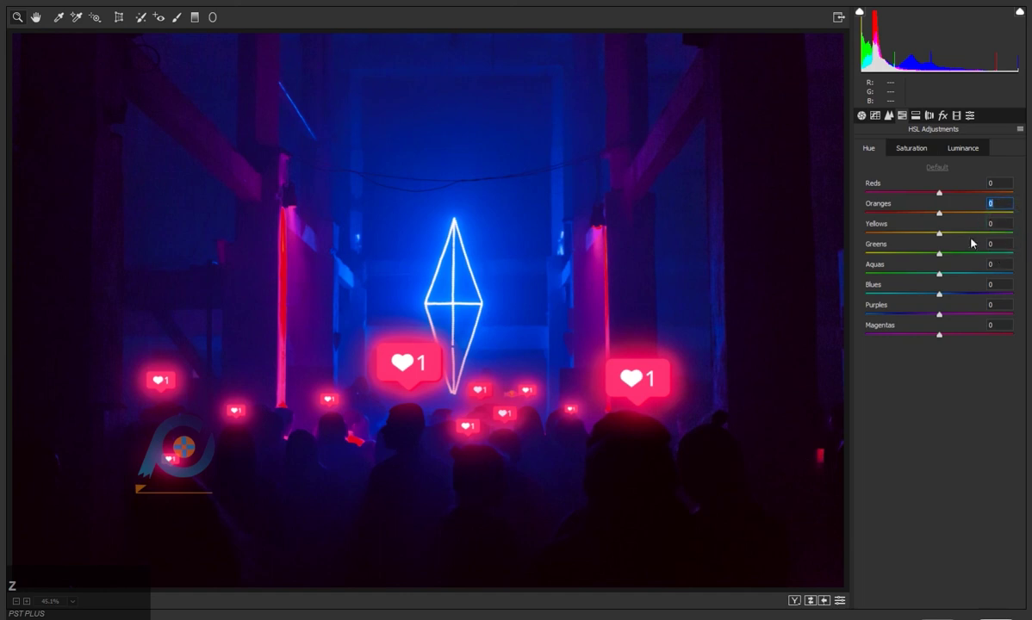
{"action": "left_click", "coordinate": [941, 216]}
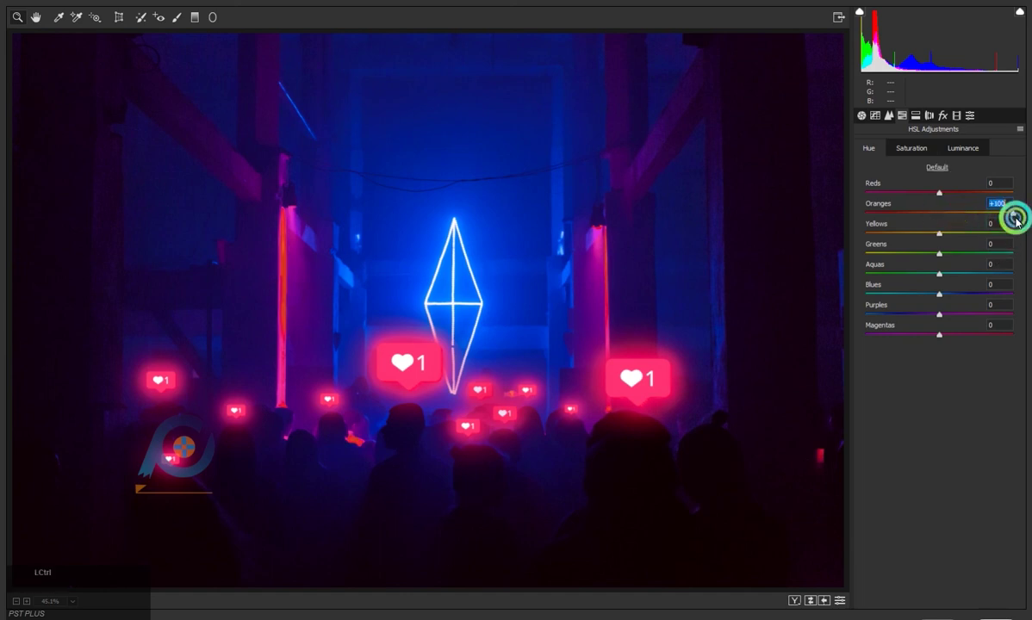
{"action": "key", "text": "ctrl+z"}
{"action": "left_click", "coordinate": [942, 298]}
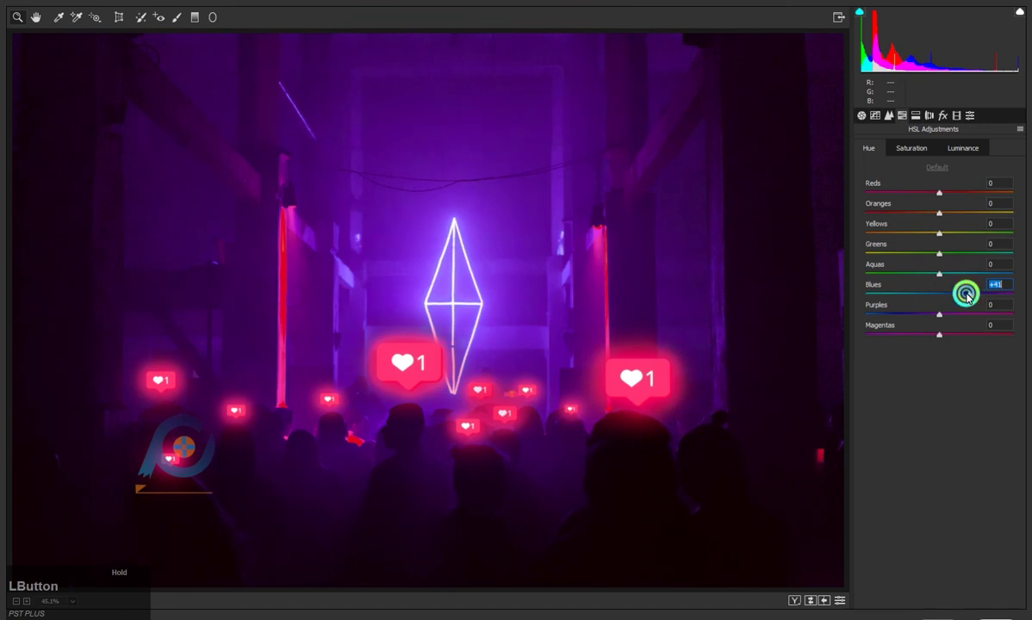
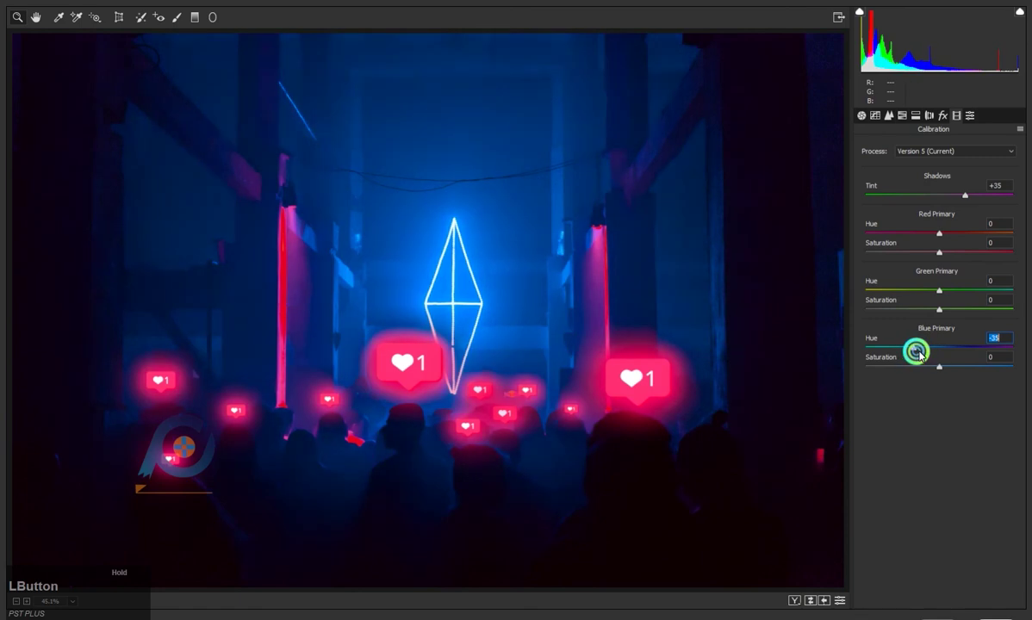
Reset the Calibration blue primary hue to zero, keeping the +35 shadow tint, and return to Basic.
{"action": "key", "text": "ctrl+z"}
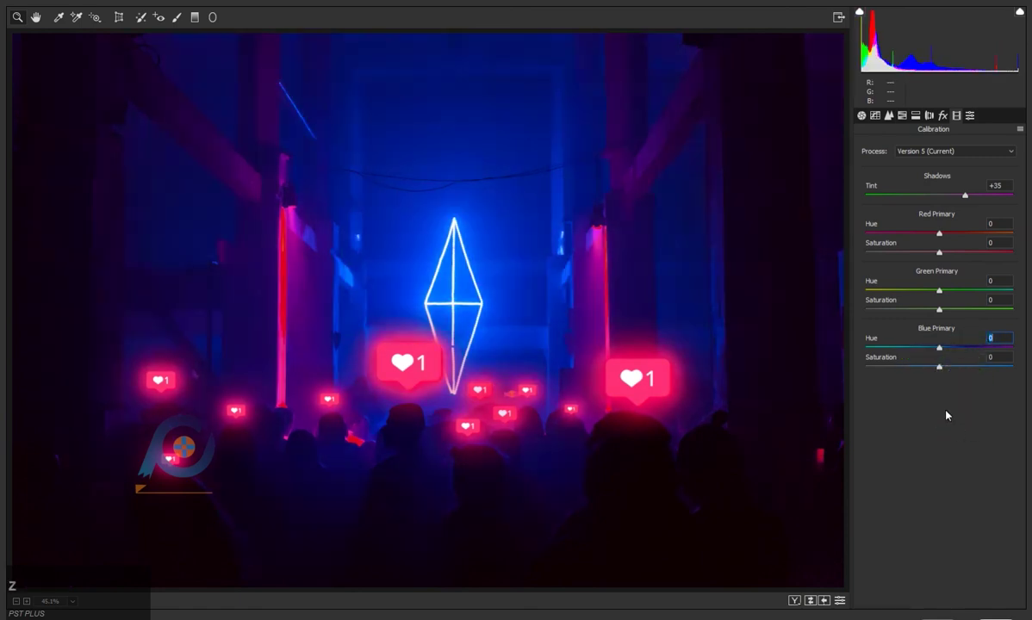
{"action": "left_click", "coordinate": [870, 117]}
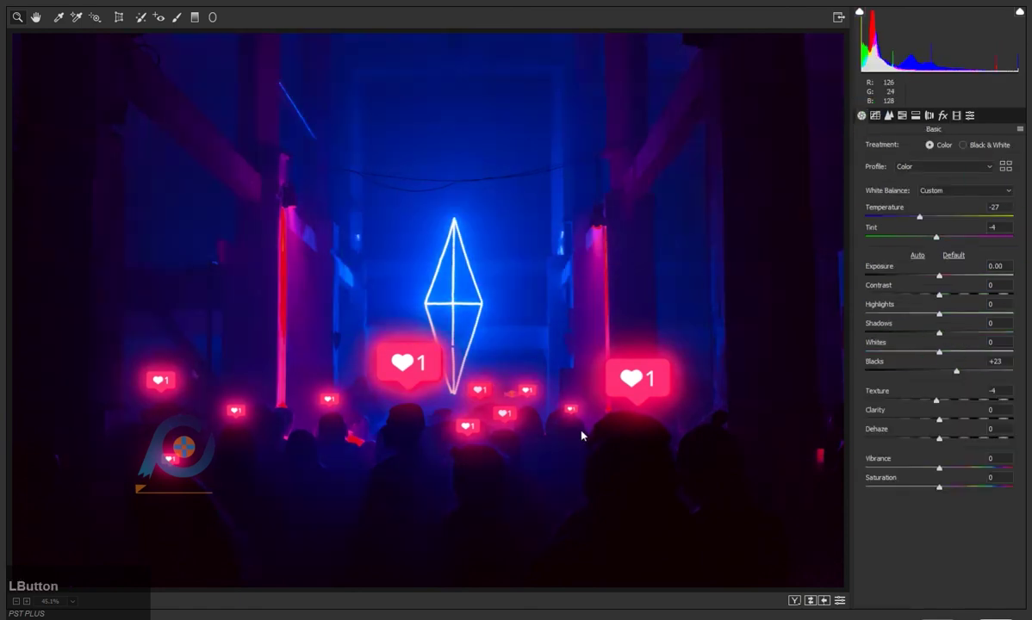
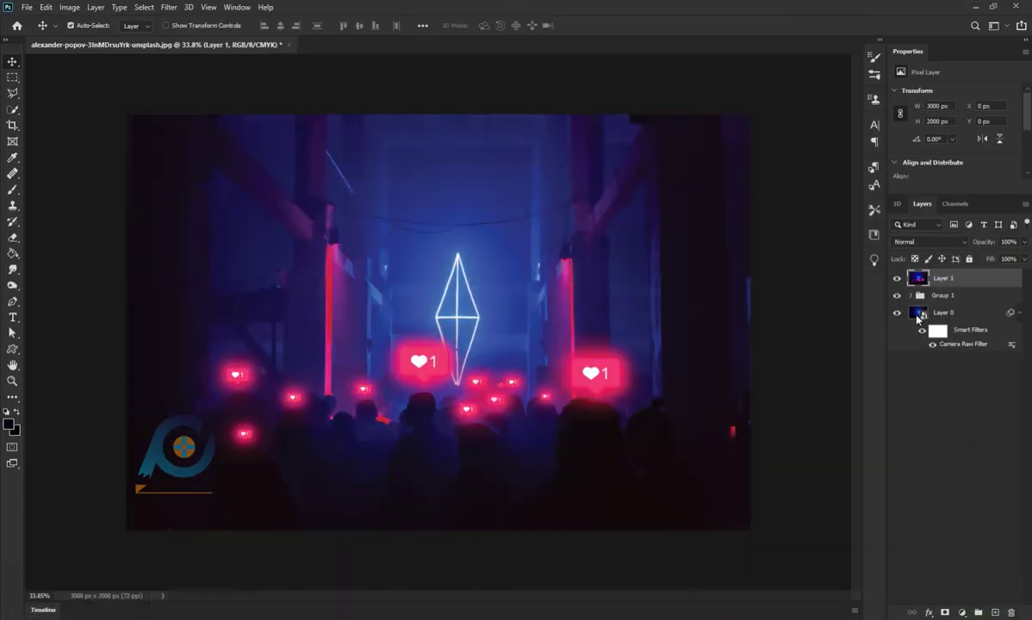
Add a trial Color Balance adjustment layer above the stack.
{"action": "left_click", "coordinate": [901, 283]}
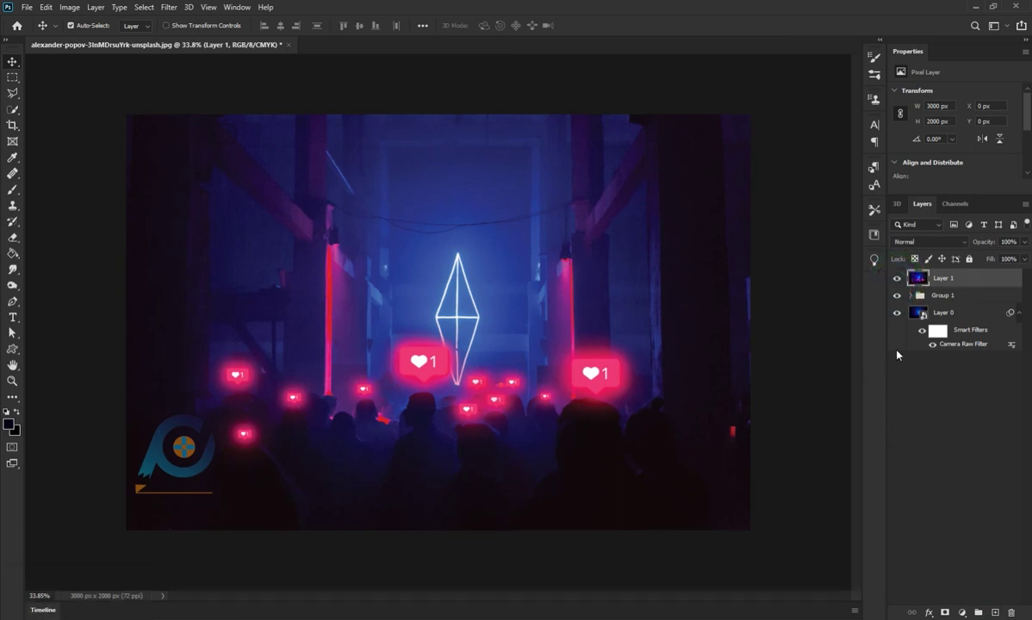
{"action": "right_click", "coordinate": [921, 283]}
{"action": "left_click", "coordinate": [967, 279]}
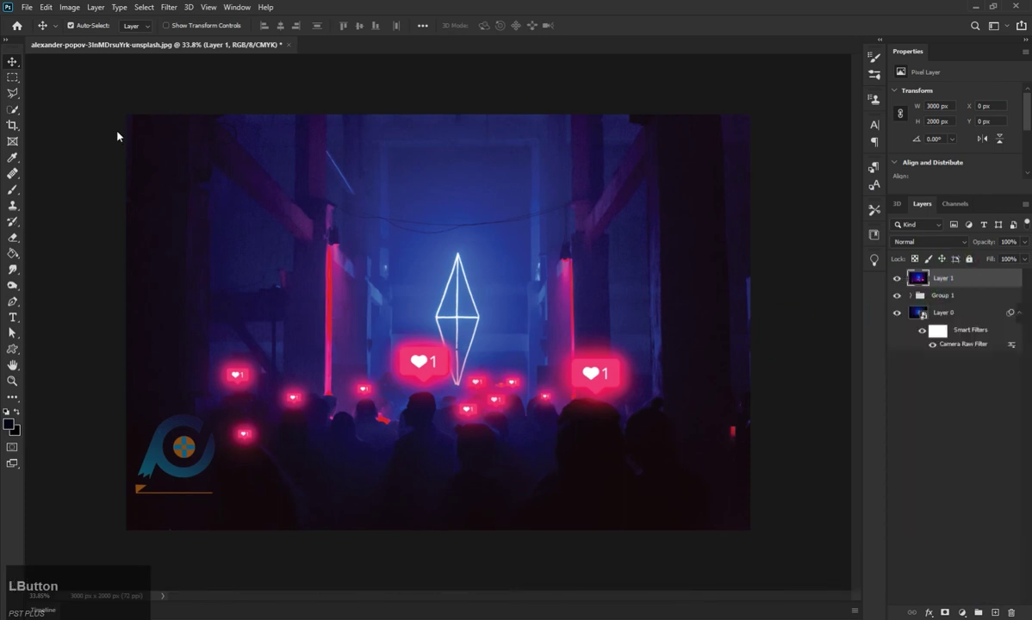
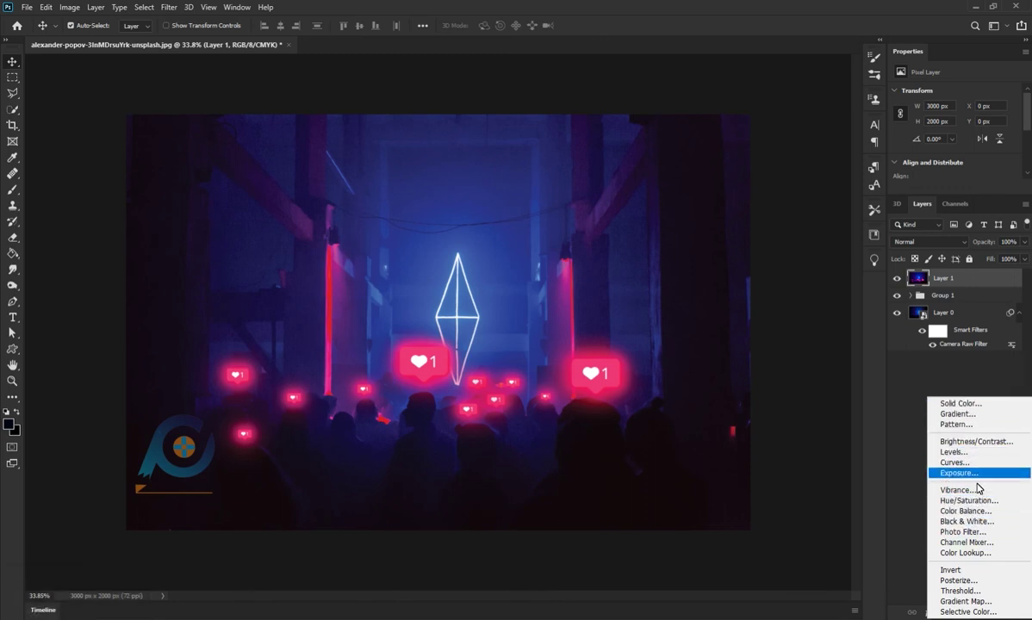
{"action": "left_click", "coordinate": [986, 512]}
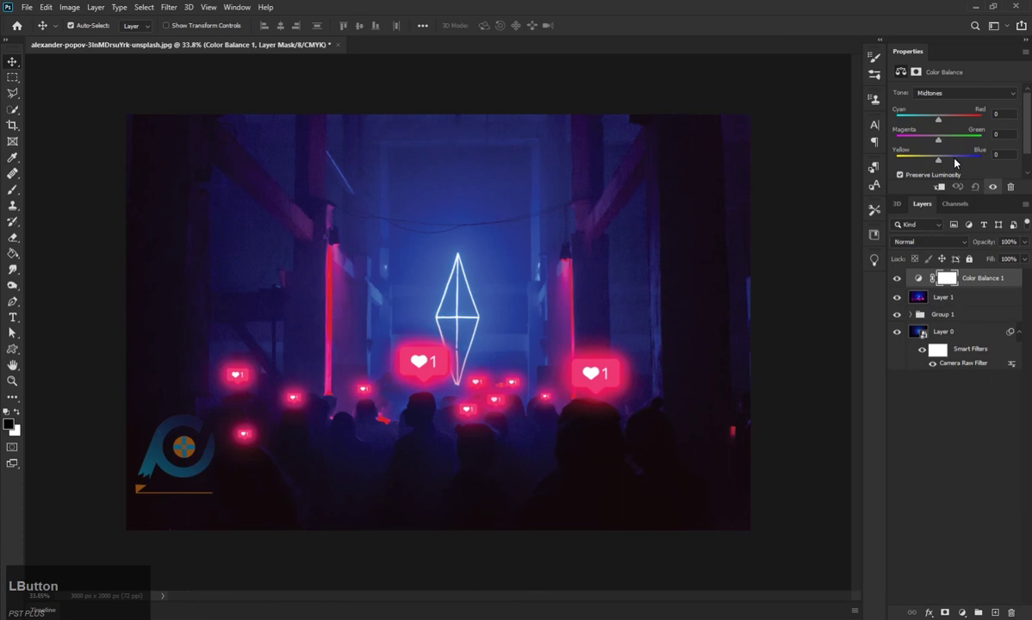
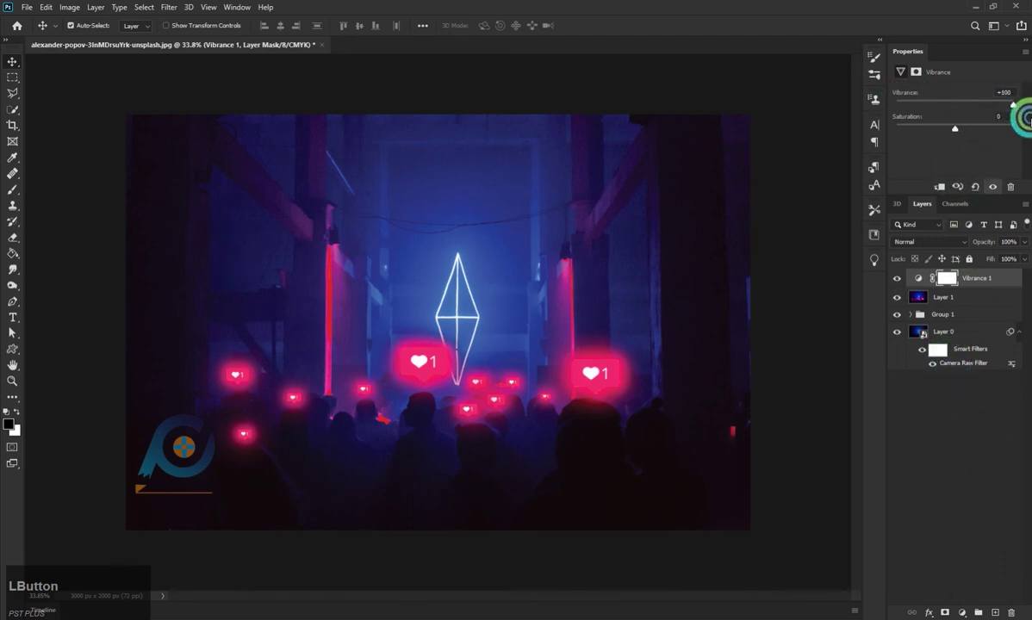
Reset the Vibrance values to zero and remove the trial adjustment layer.
{"action": "key", "text": "ctrl+z"}
{"action": "left_click", "coordinate": [961, 128]}
{"action": "key", "text": "ctrl+z"}
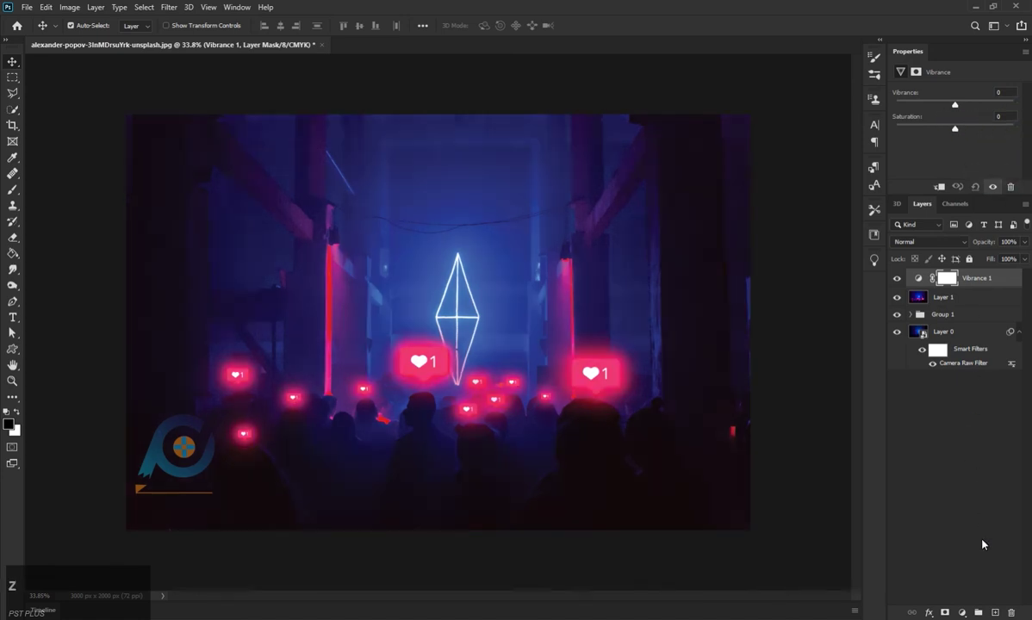
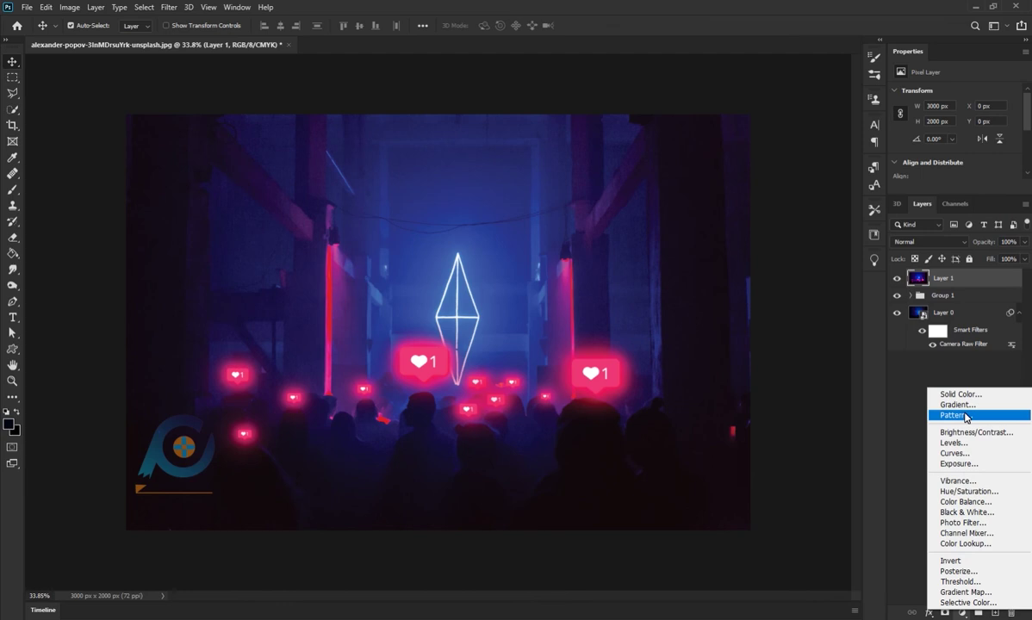
Add a Gradient Fill layer using a Blues preset with a stop edited to 00f2fe.
{"action": "left_click", "coordinate": [969, 409]}
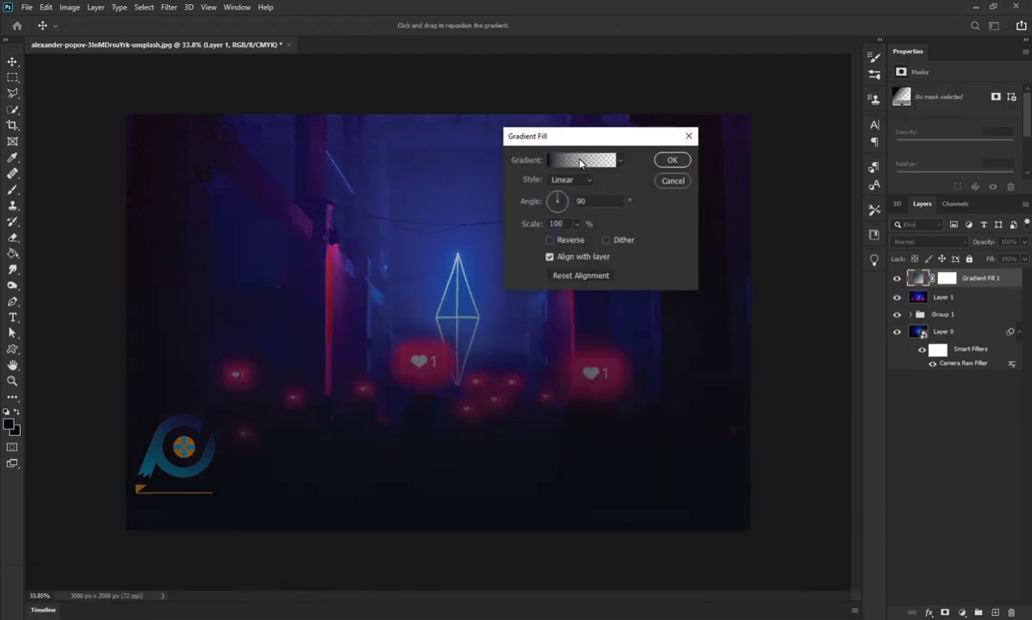
{"action": "left_click", "coordinate": [616, 162]}
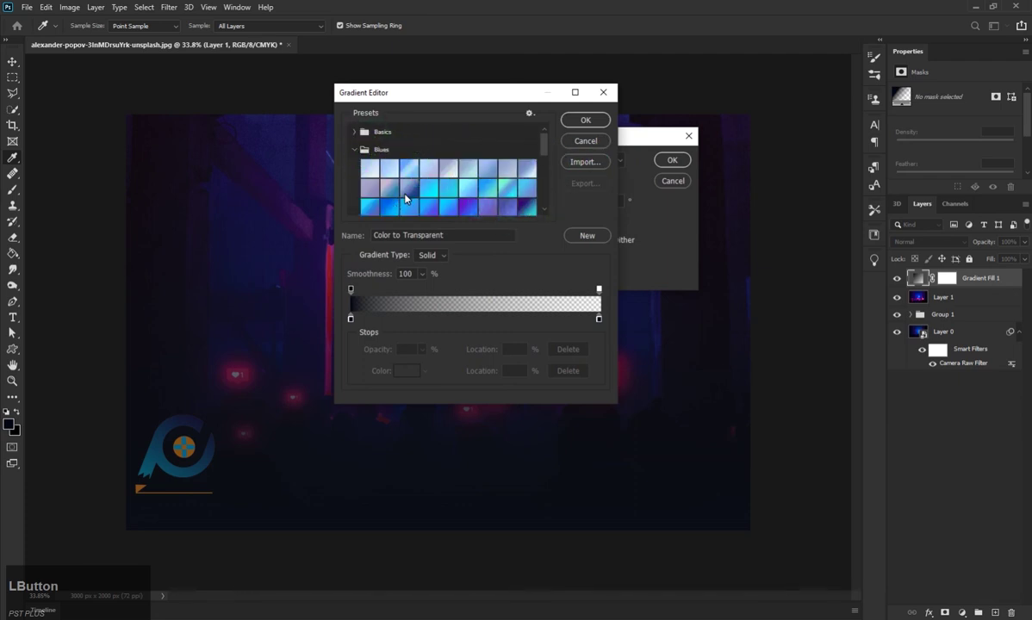
{"action": "left_click", "coordinate": [453, 96]}
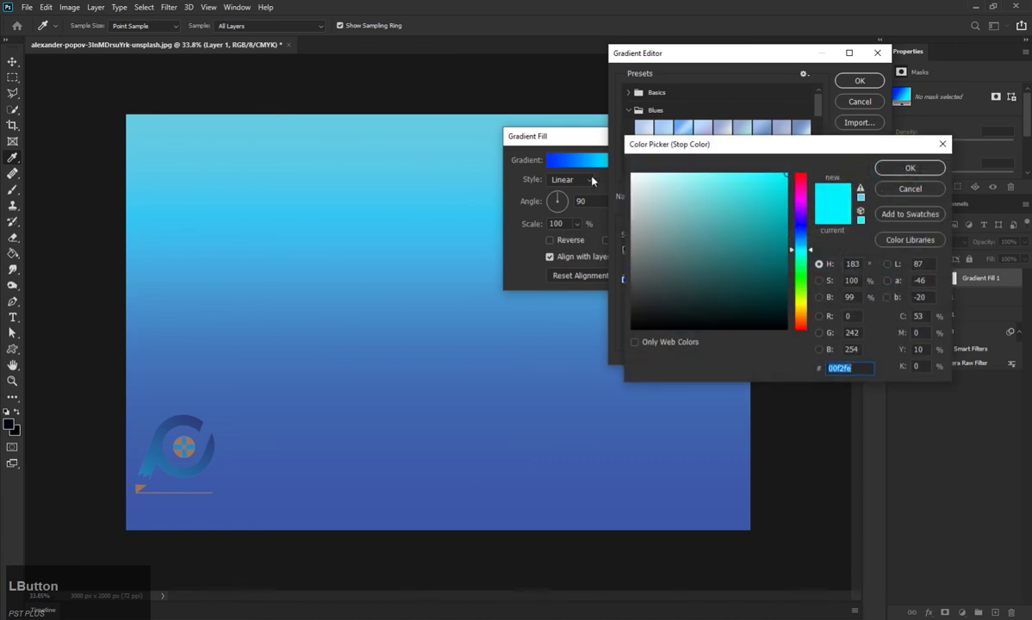
{"action": "left_click", "coordinate": [800, 242]}
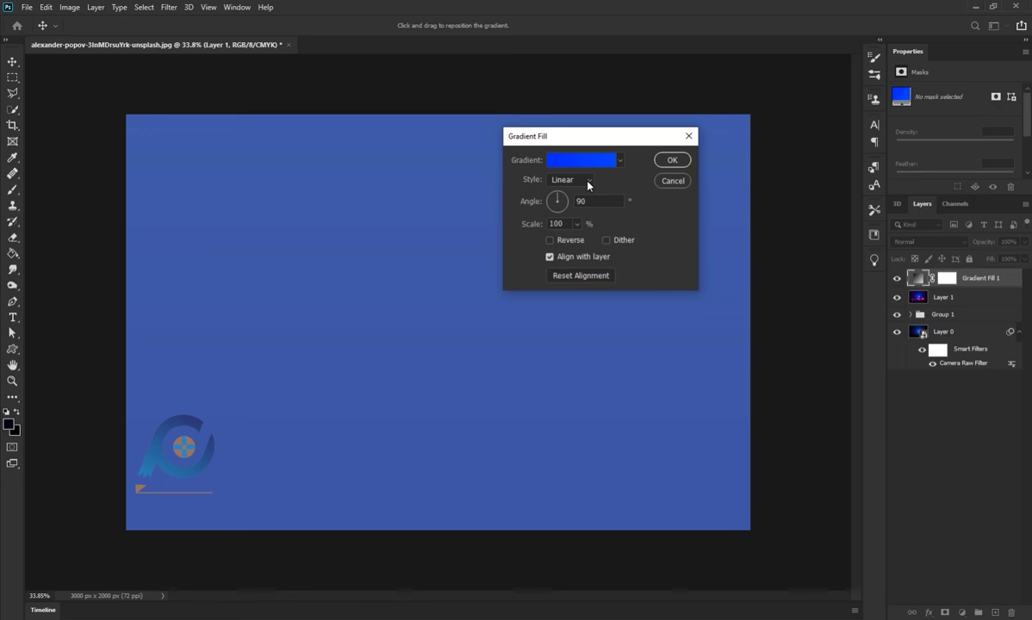
Commit the blue Gradient Fill 1 layer and keep it at Normal blending, 75% opacity.
{"action": "left_click", "coordinate": [590, 185]}
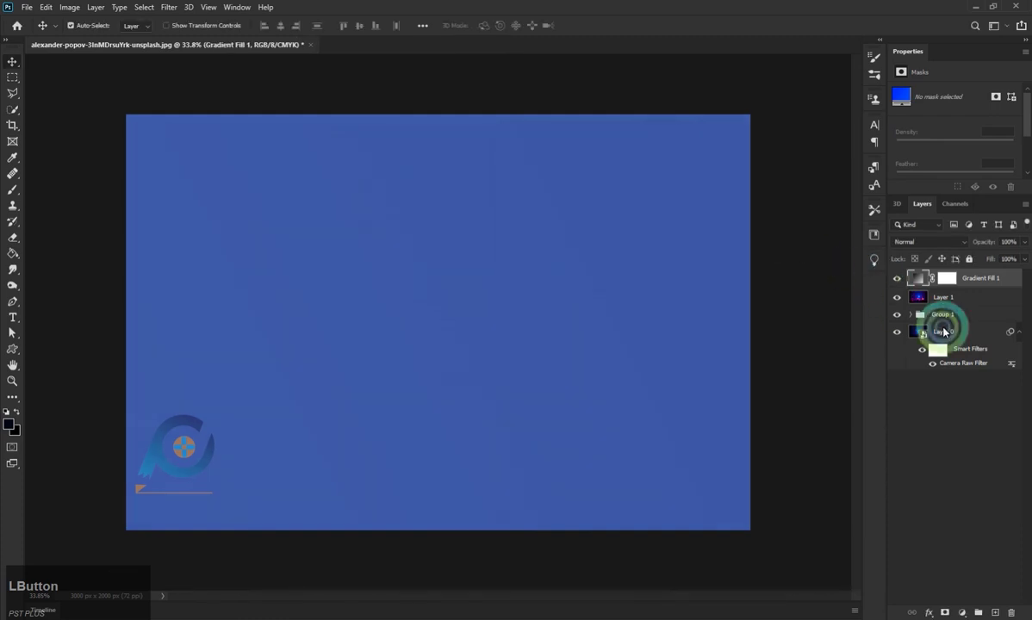
{"action": "left_click", "coordinate": [935, 242]}
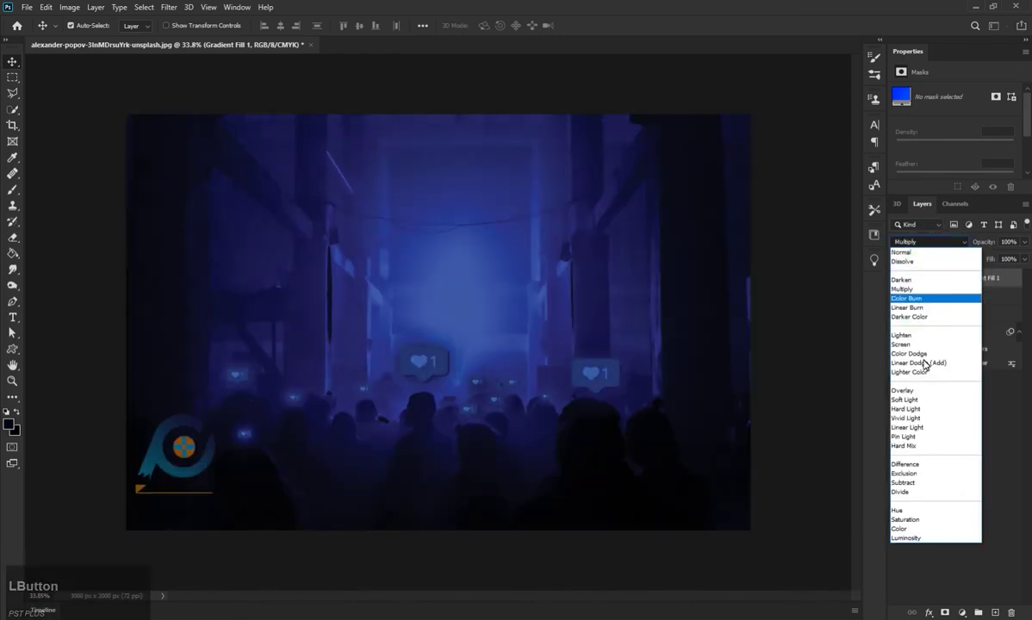